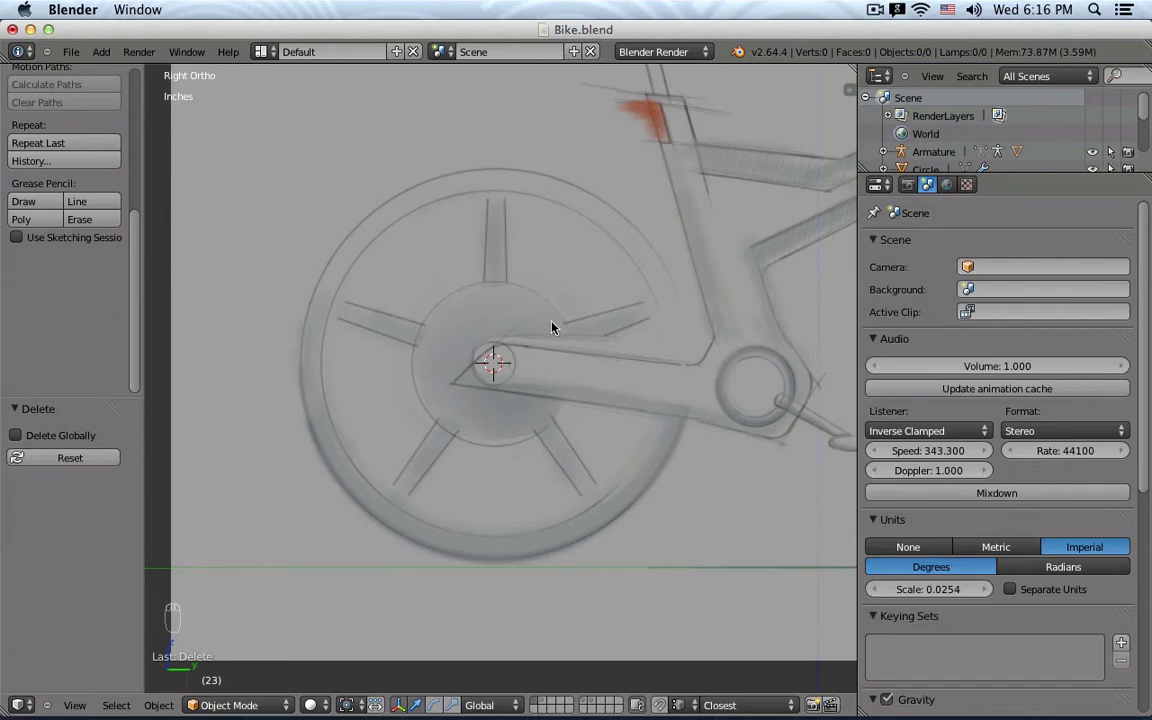
# Bring up the add-object menu to place an 8-vertex circle at the wheel hub.
pyautogui.press('shift+a')
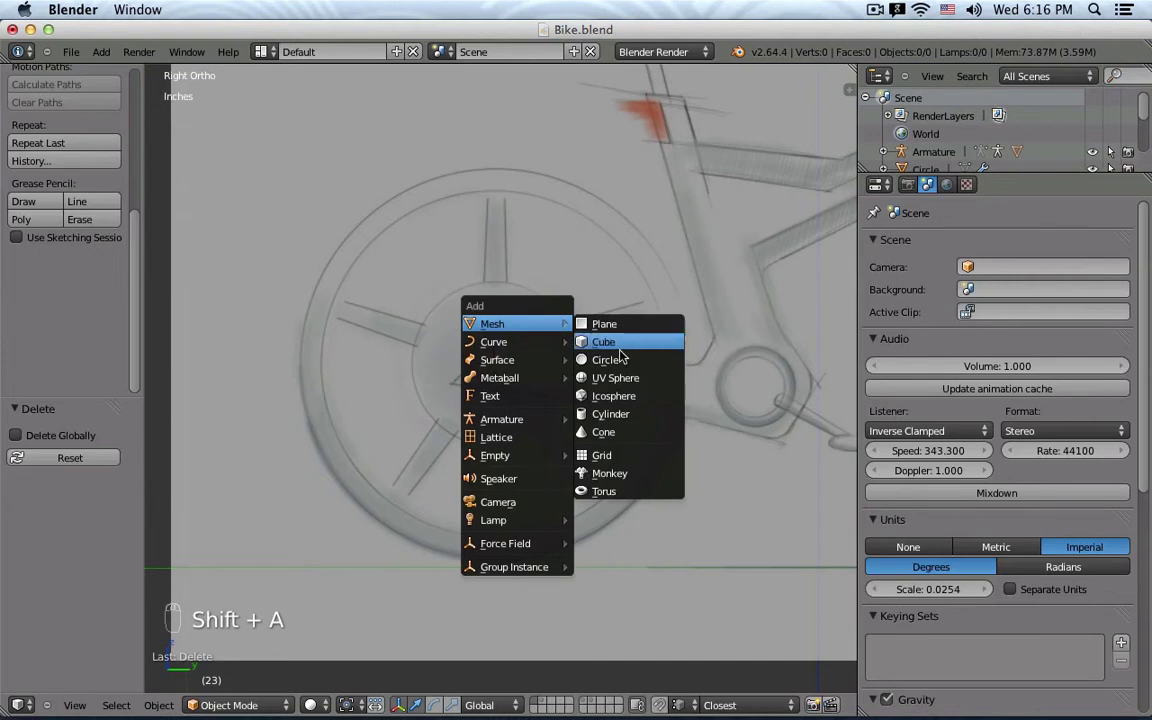
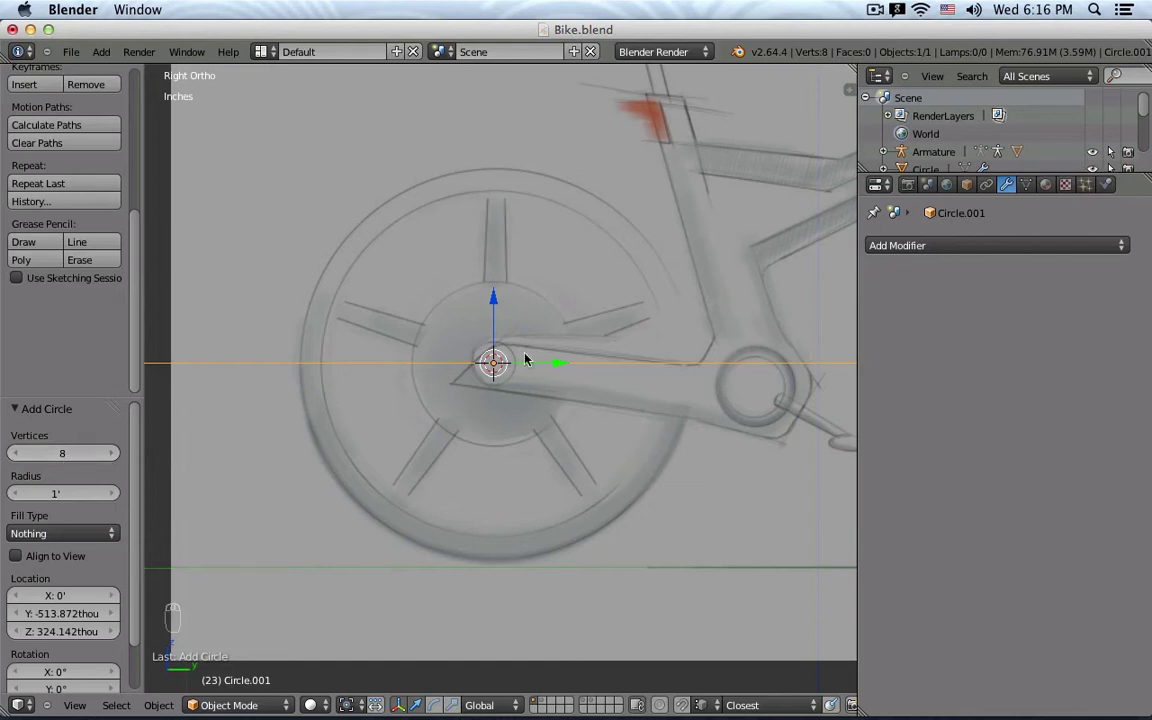
# Shrink the 8-vertex circle into a small profile while editing its vertices.
pyautogui.press('Tab')
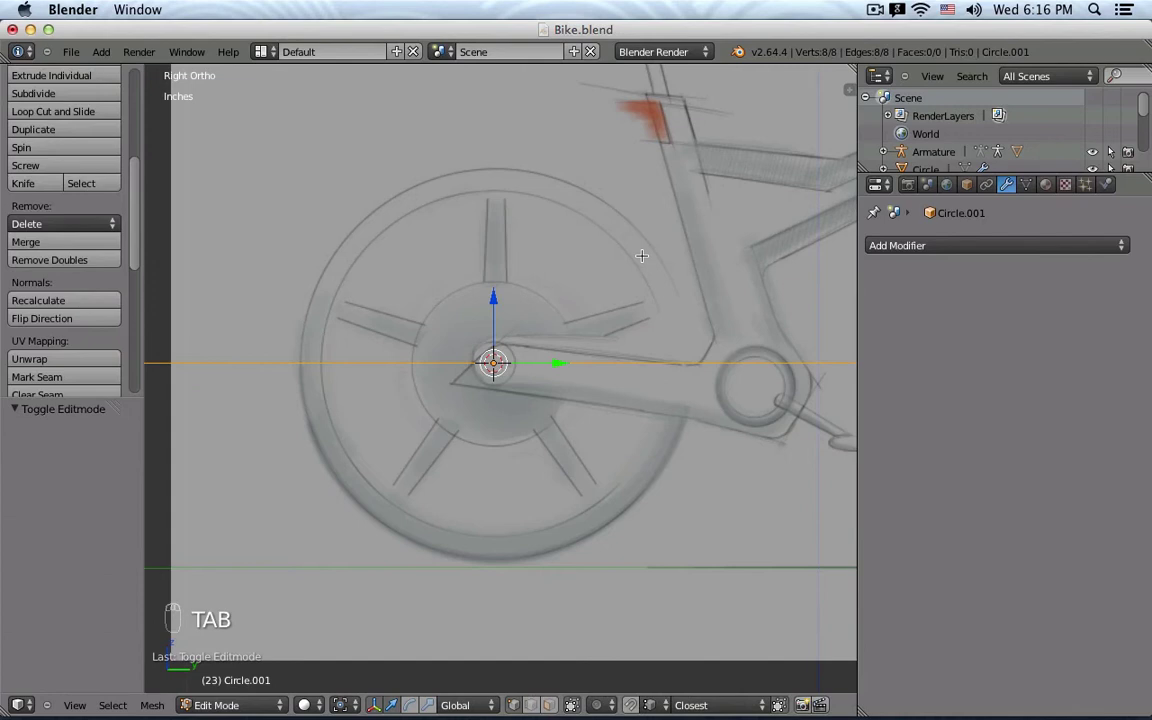
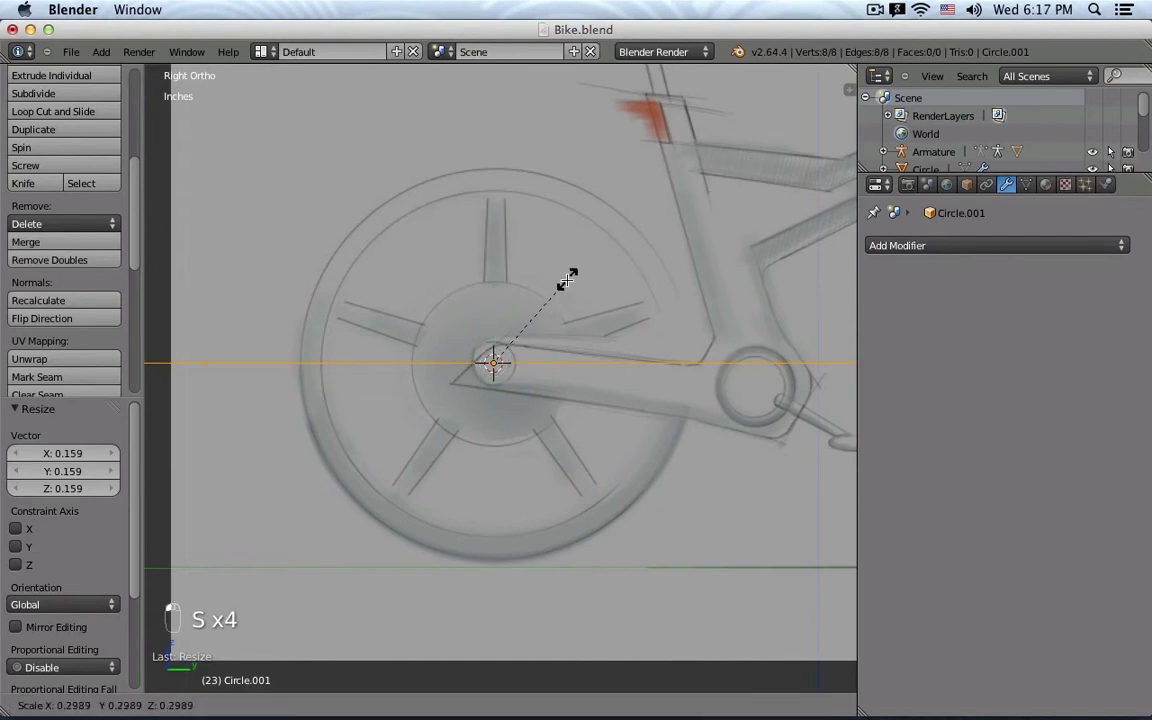
pyautogui.press('a')
pyautogui.press('a')
pyautogui.press('s')
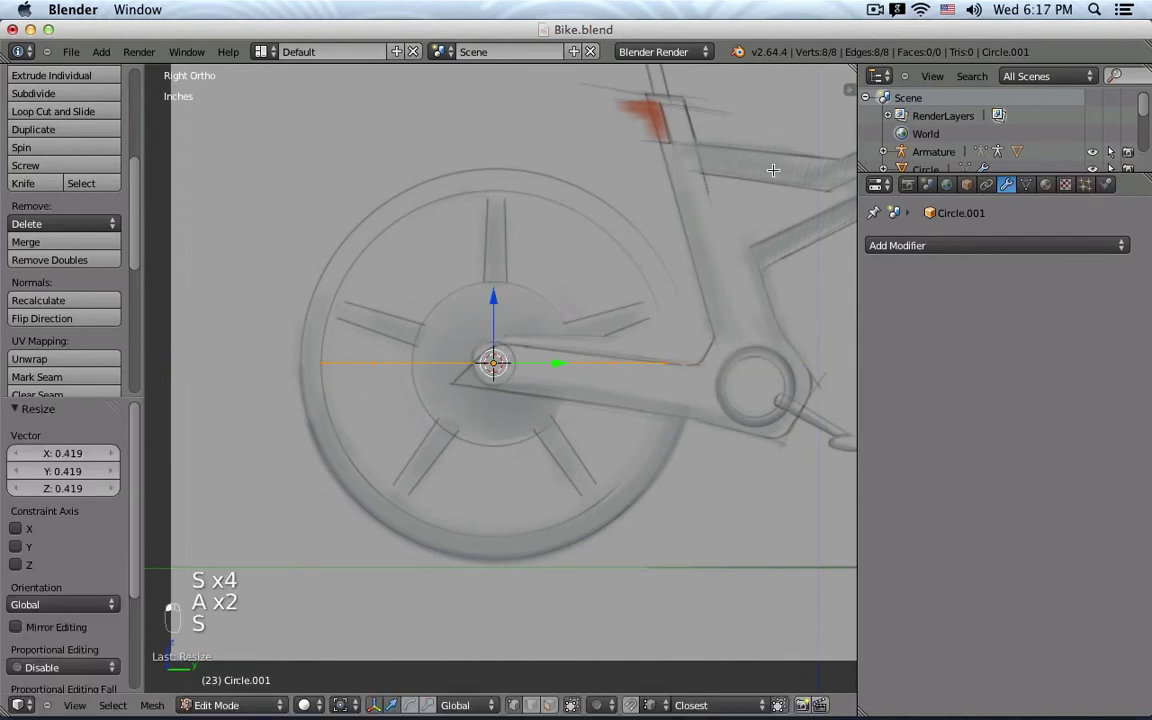
pyautogui.press('s')
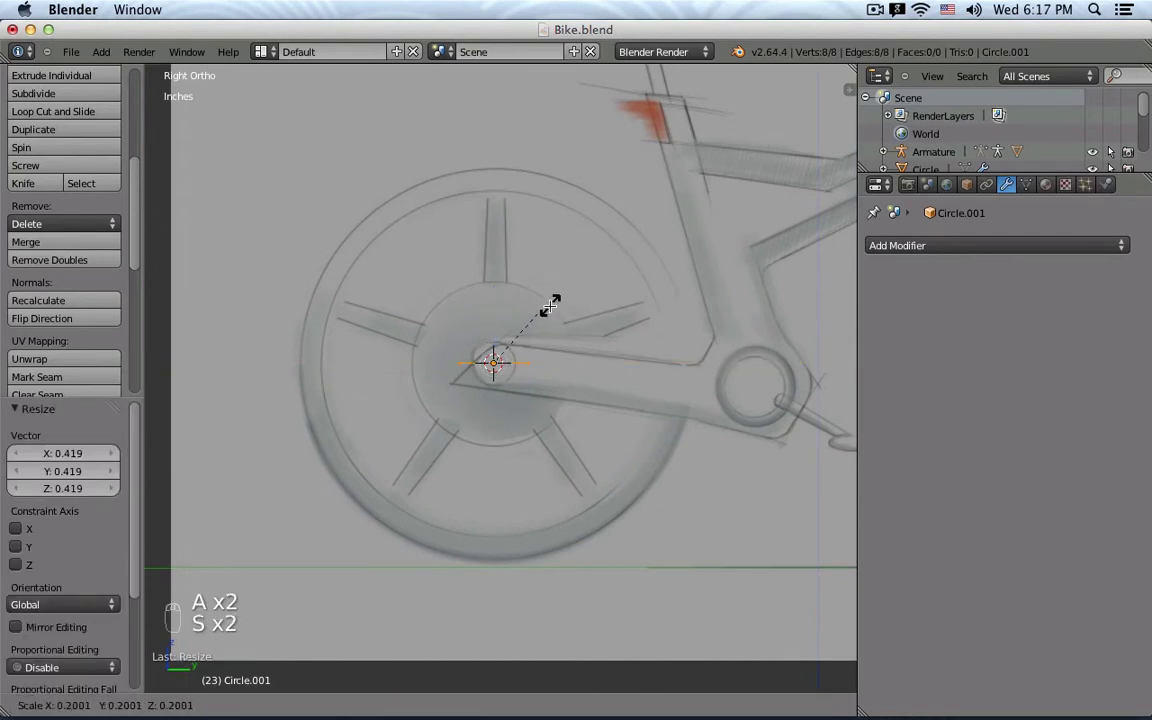
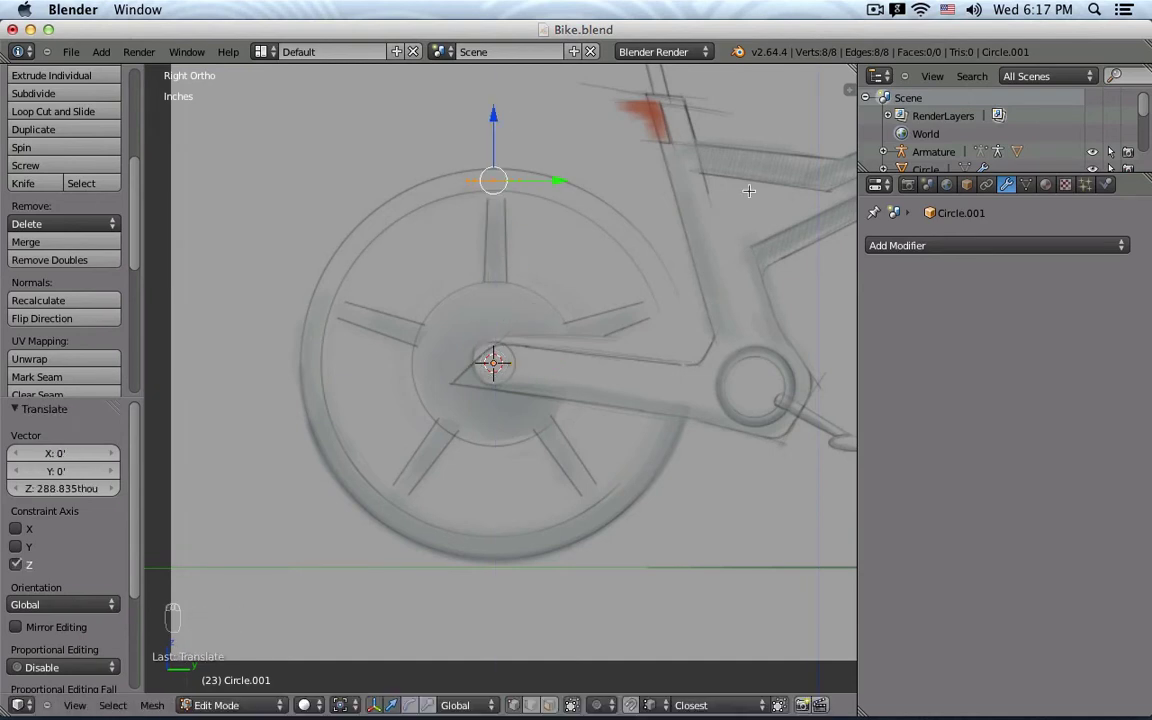
pyautogui.press('Tab')
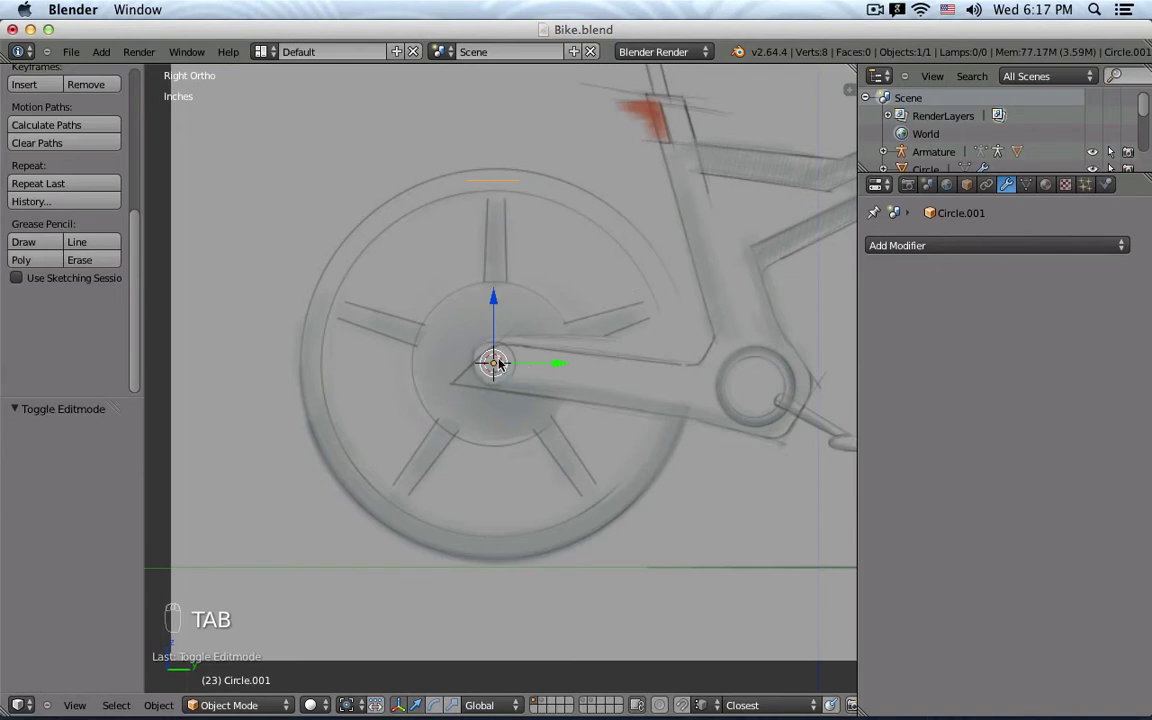
# Move the small circle up to the top of the sketched tire and rotate it edge-on.
pyautogui.press('g')
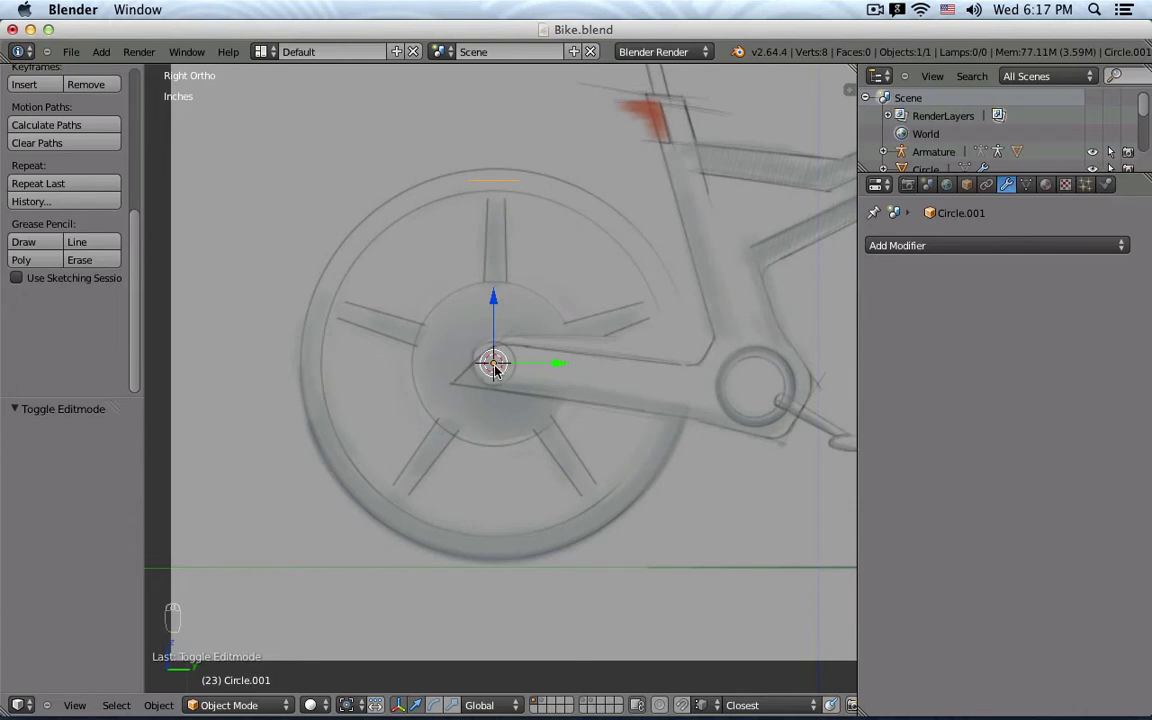
pyautogui.press('Tab')
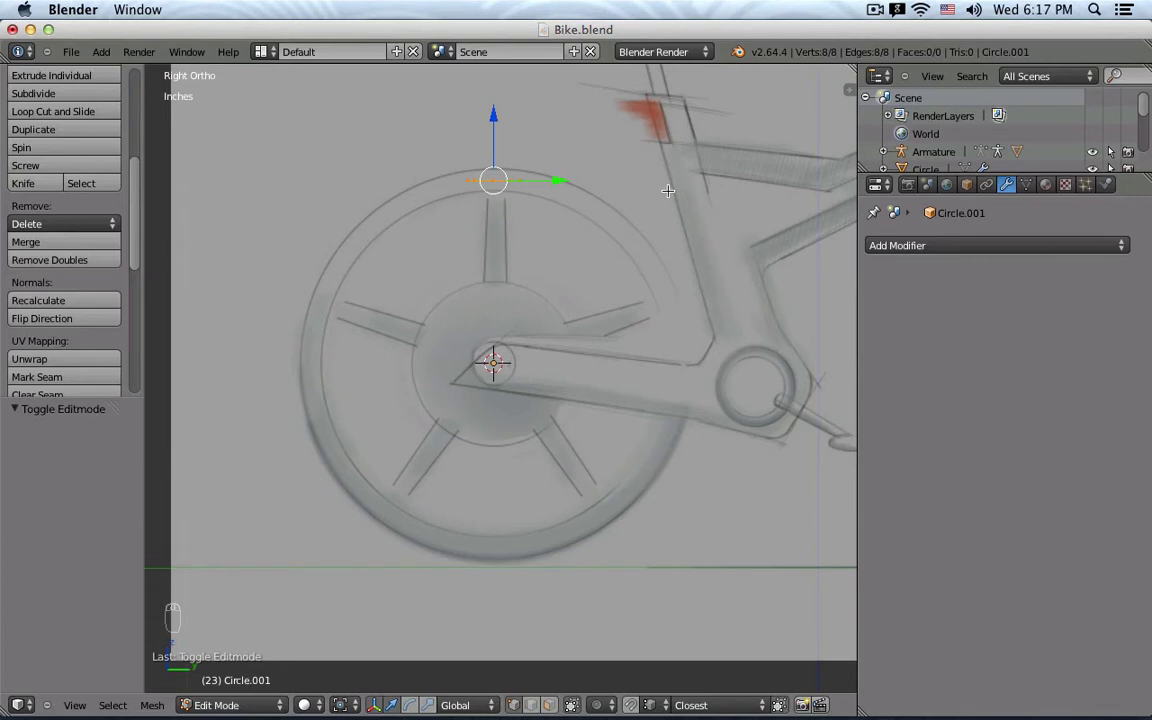
pyautogui.press('r')
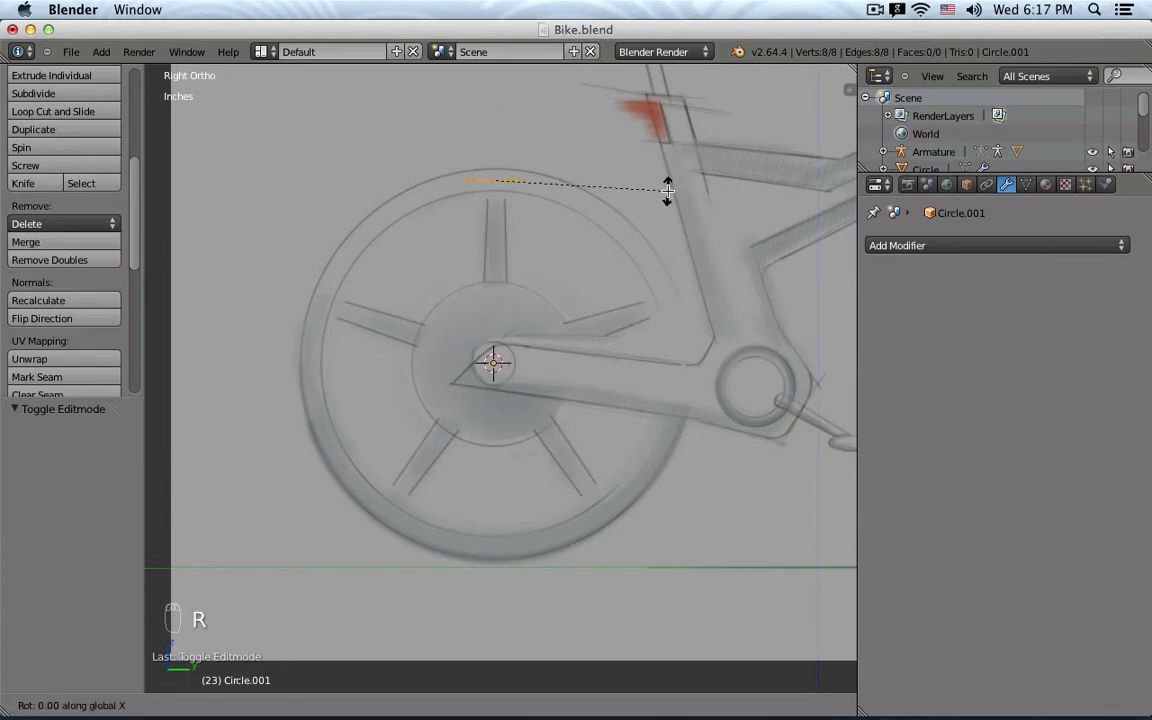
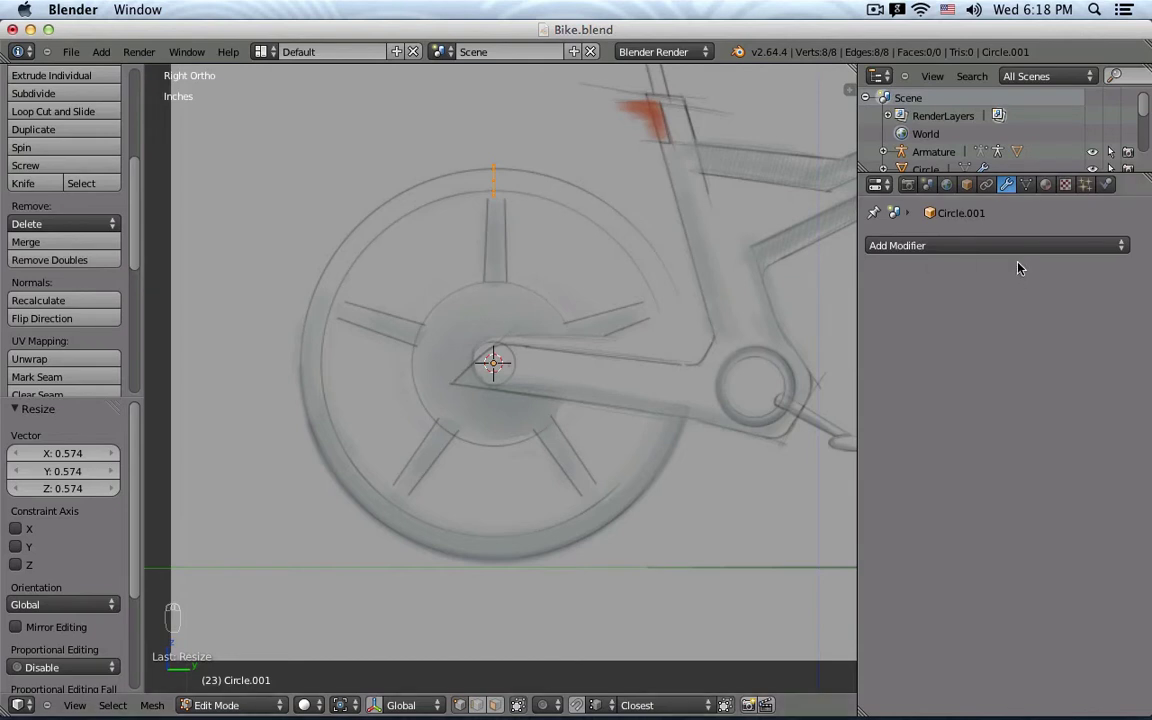
# Add a Screw modifier to the circle profile and review its axis choices from the side view.
pyautogui.moveTo(989, 248); pyautogui.dragTo(740, 504)
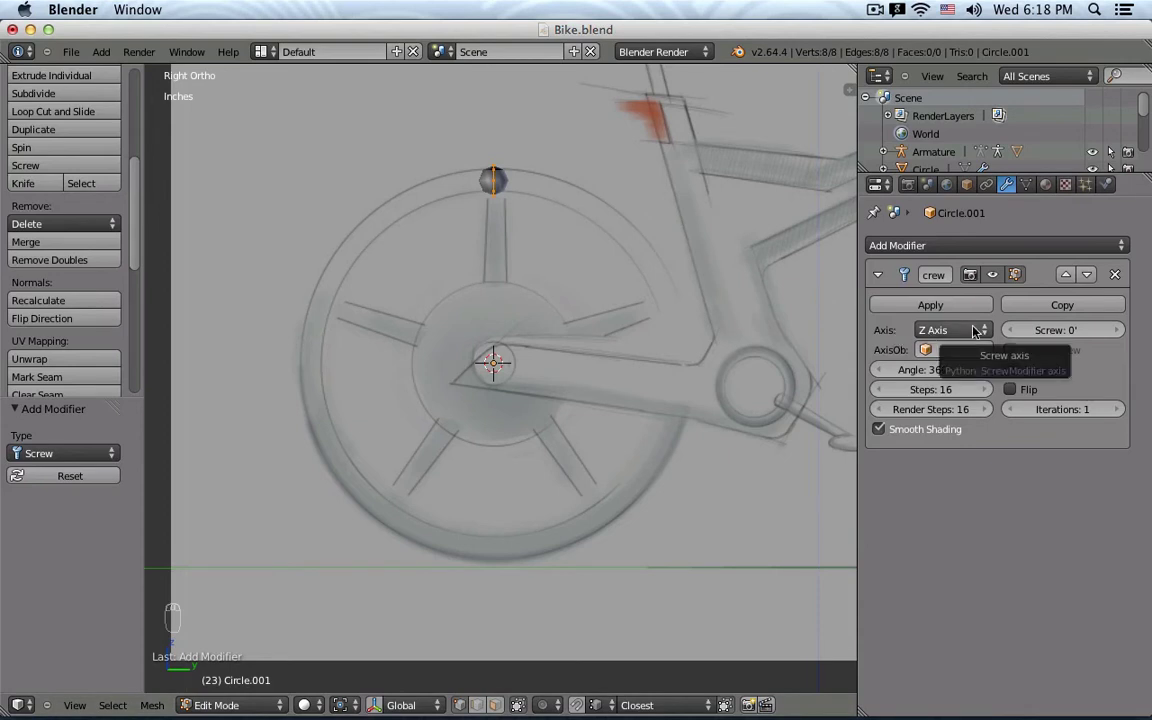
pyautogui.click(984, 329)
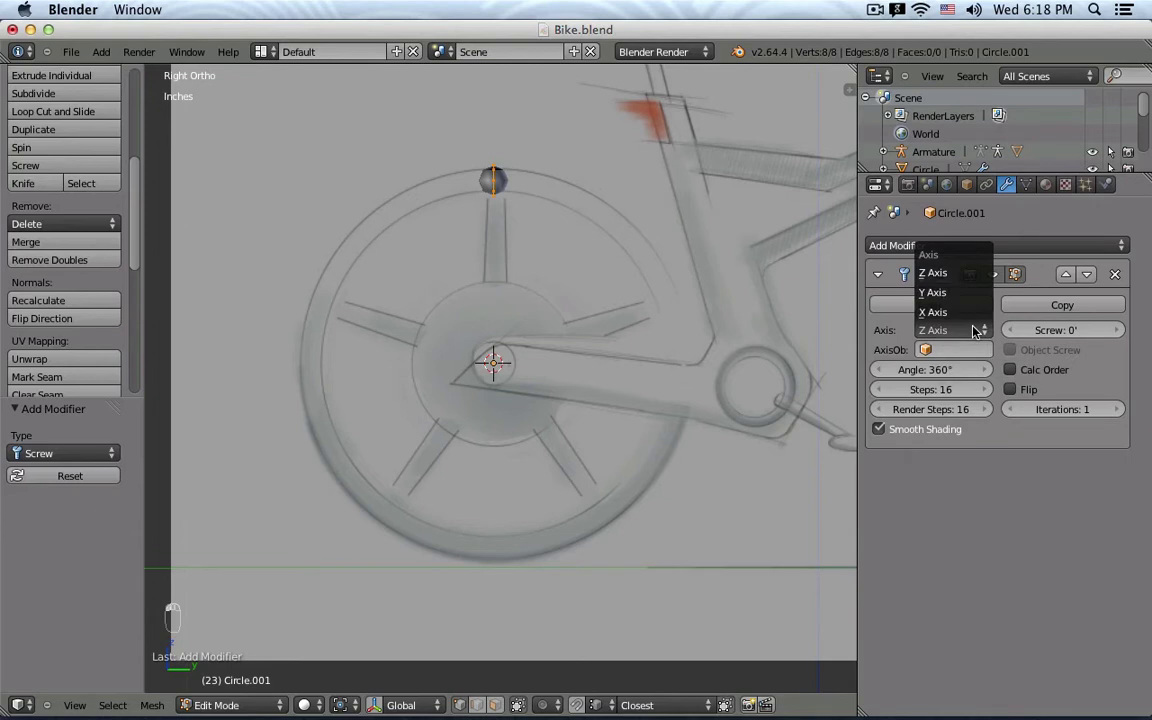
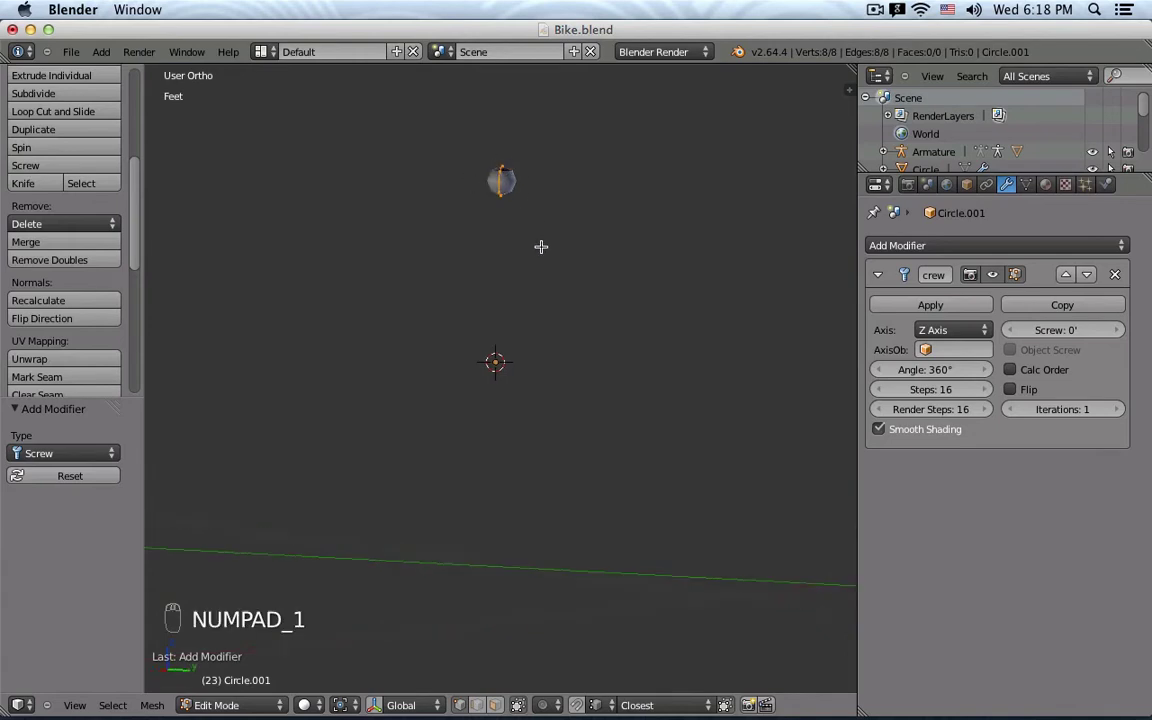
pyautogui.press('KP_3')
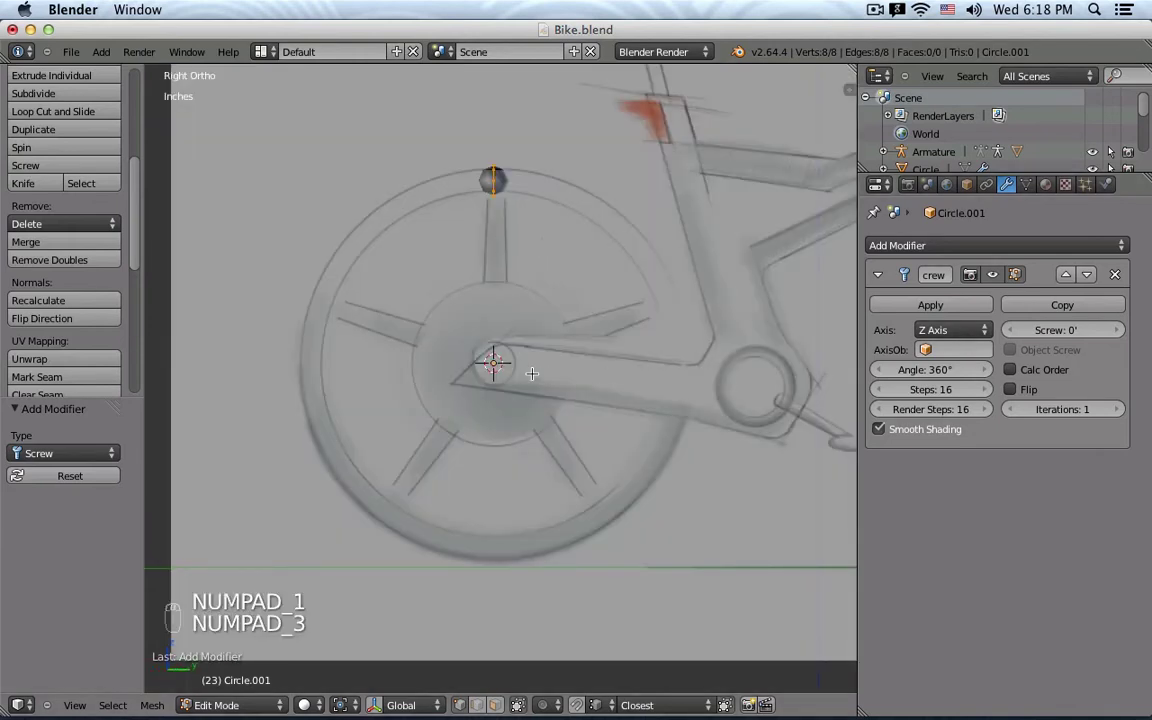
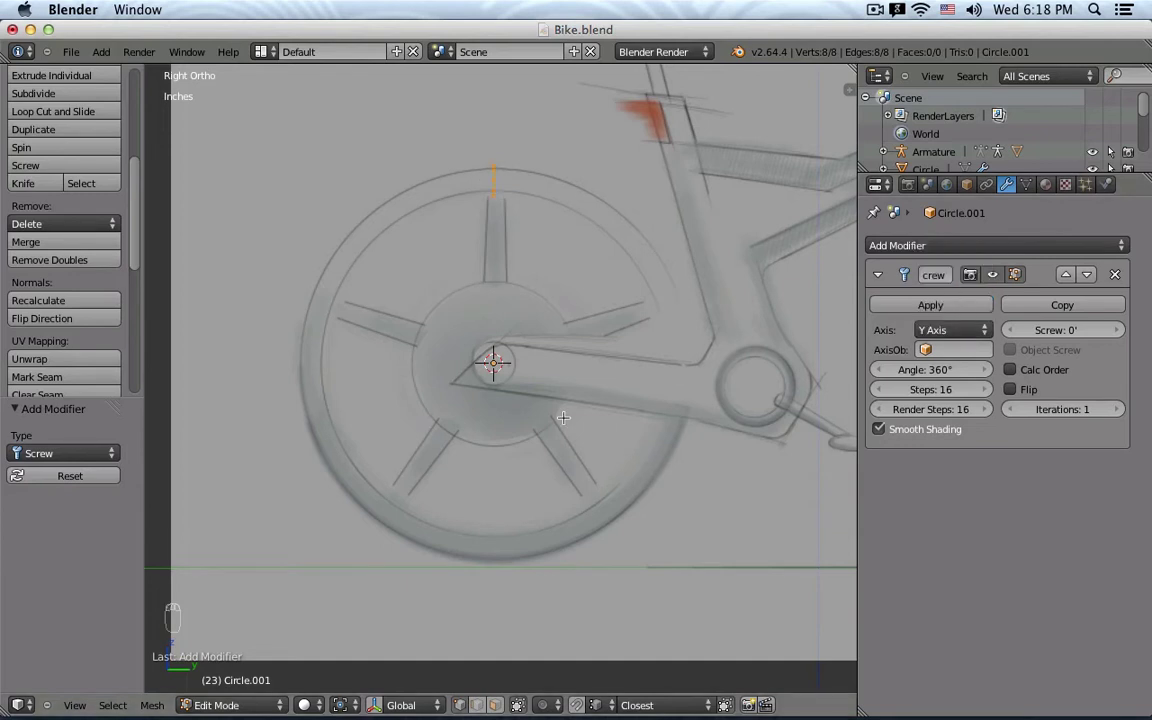
# Revolve the profile around the X axis with 32 steps and a full 360° sweep.
pyautogui.moveTo(939, 330); pyautogui.dragTo(950, 310)
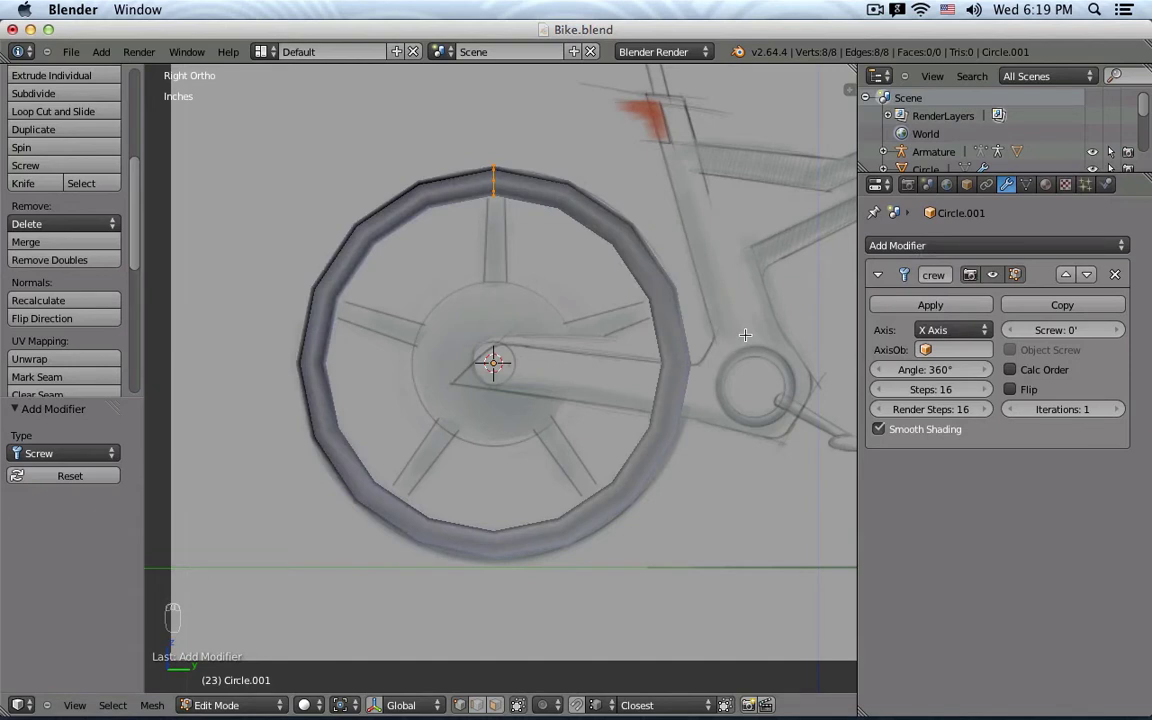
pyautogui.moveTo(936, 389); pyautogui.dragTo(1053, 437)
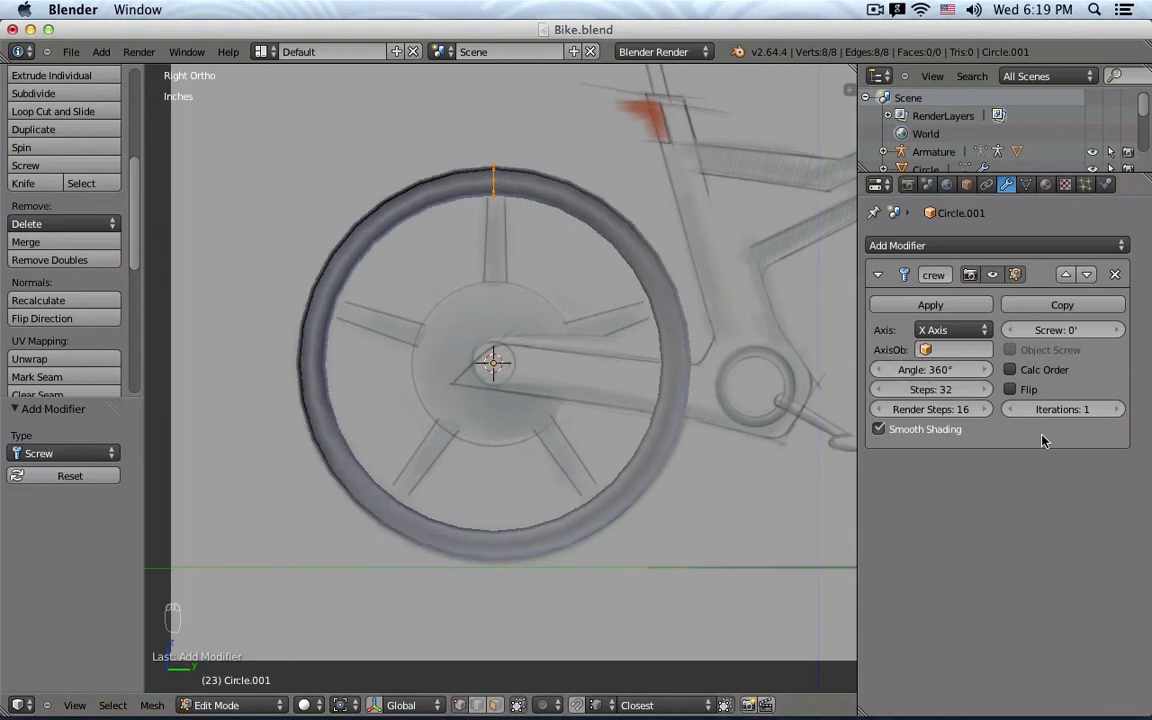
pyautogui.moveTo(943, 379); pyautogui.dragTo(943, 379)
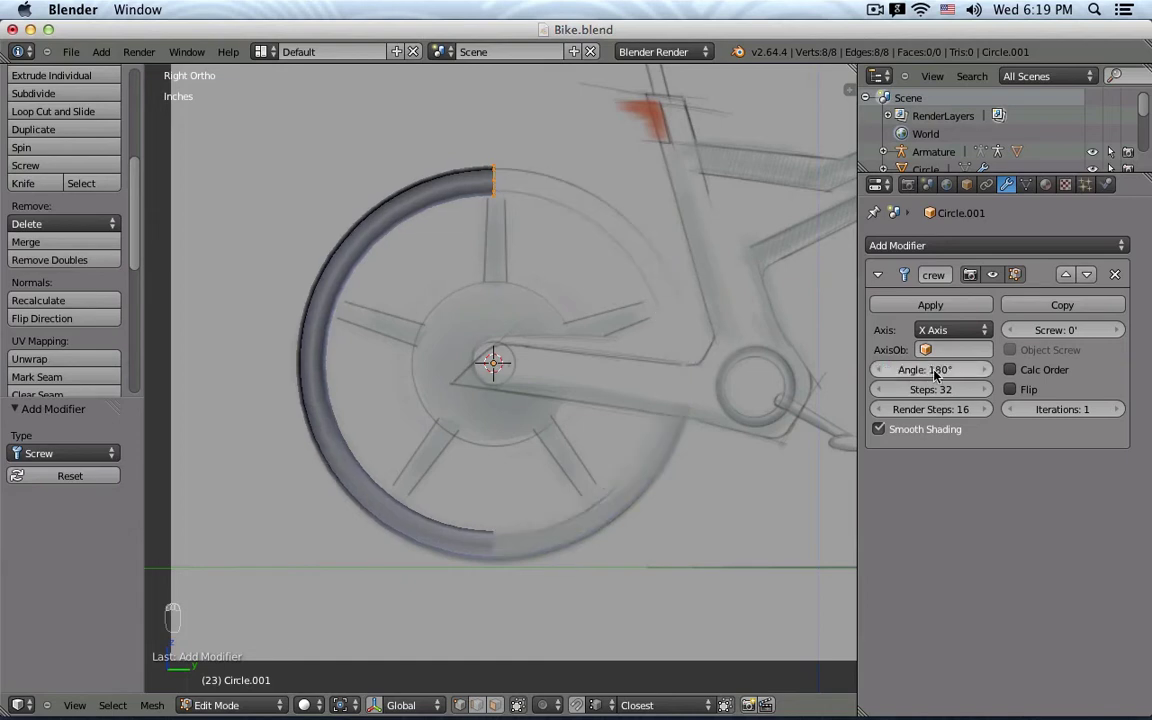
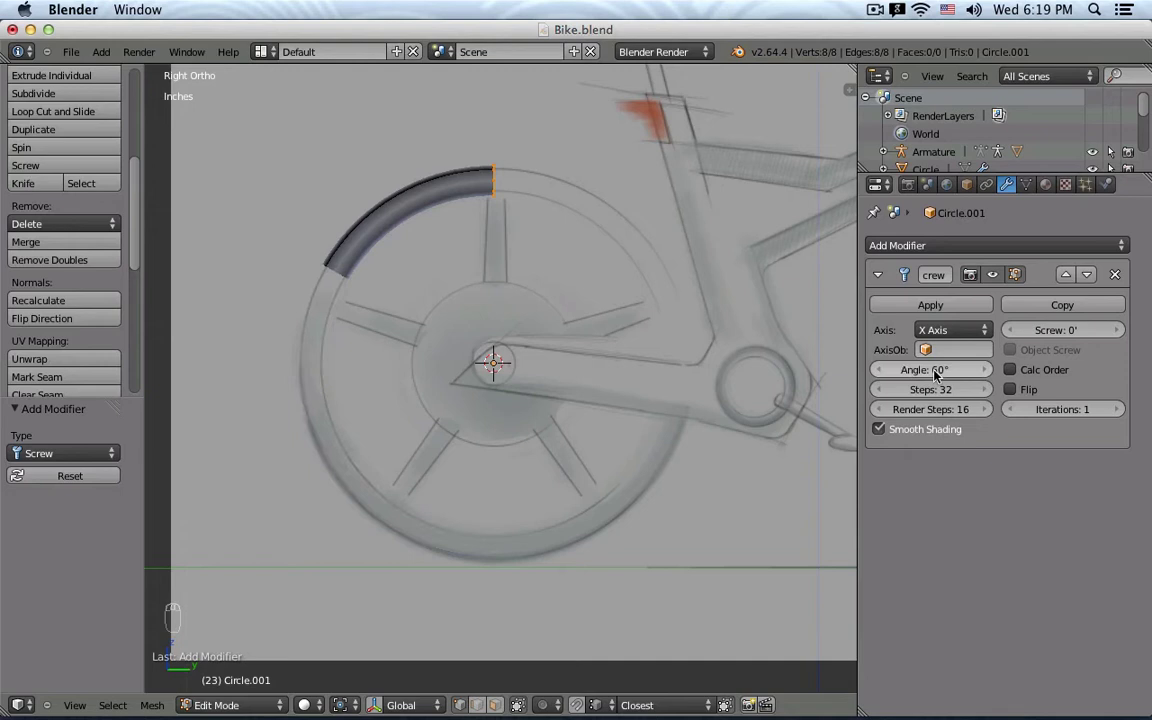
pyautogui.moveTo(943, 379); pyautogui.dragTo(943, 379)
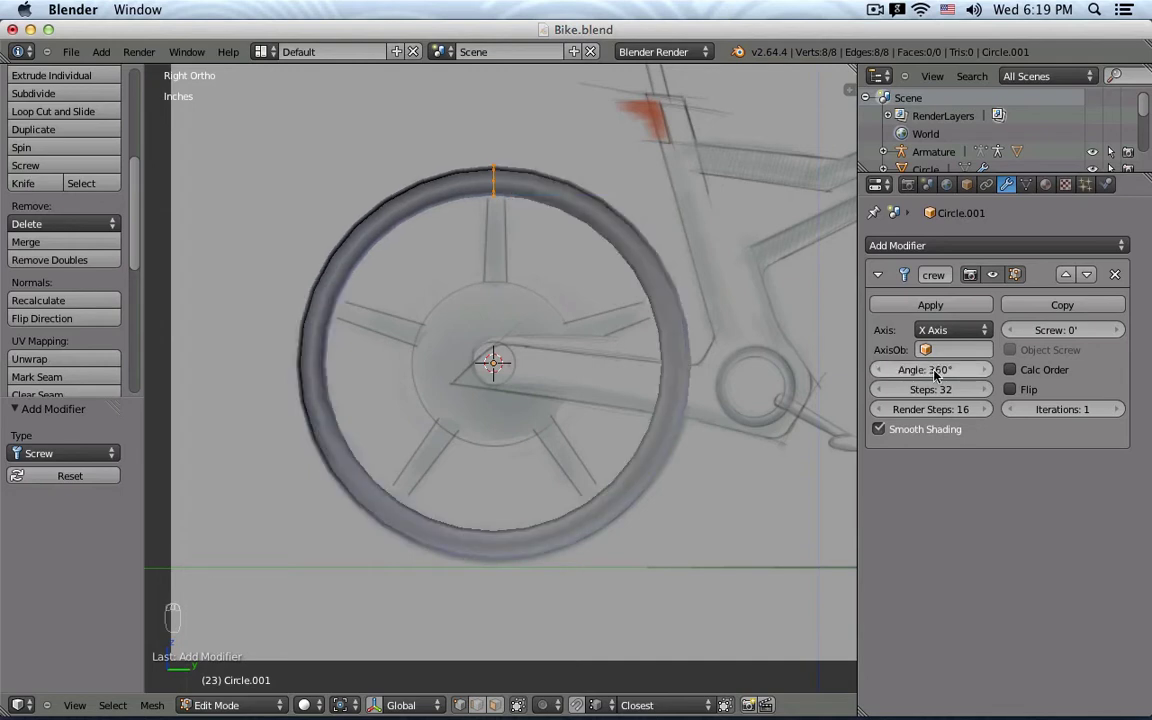
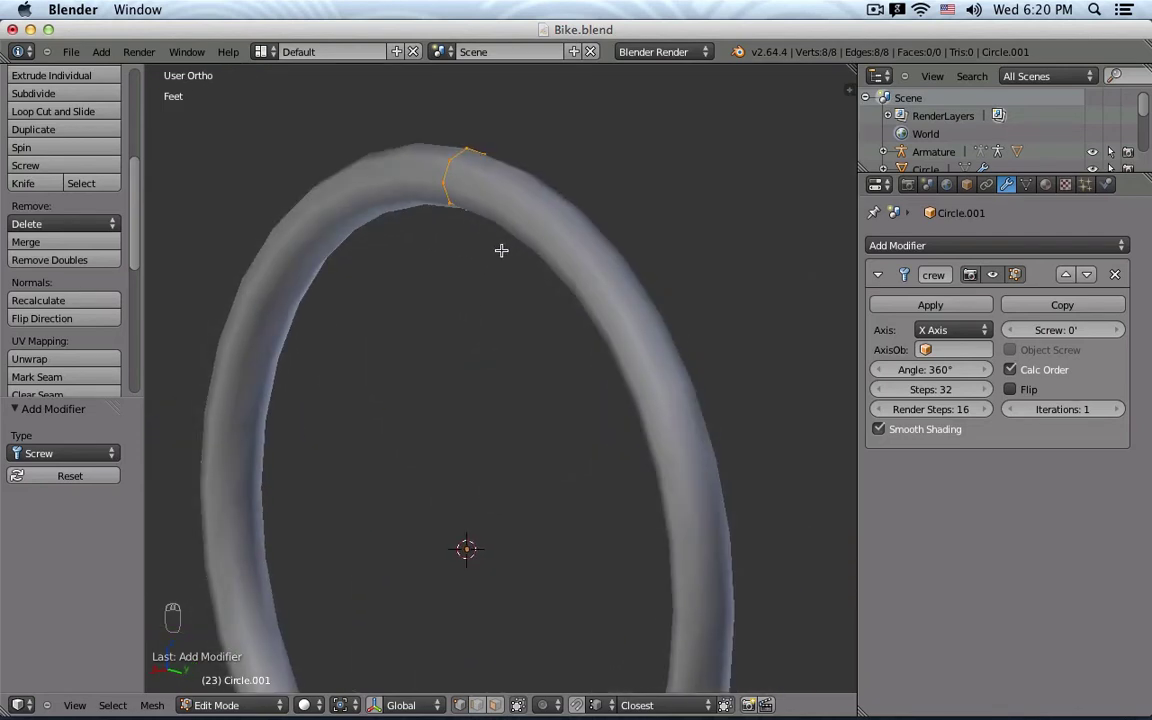
# Shift the profile vertically and squash its width to about 0.4 along X to match the sketched wheel.
pyautogui.press('g')
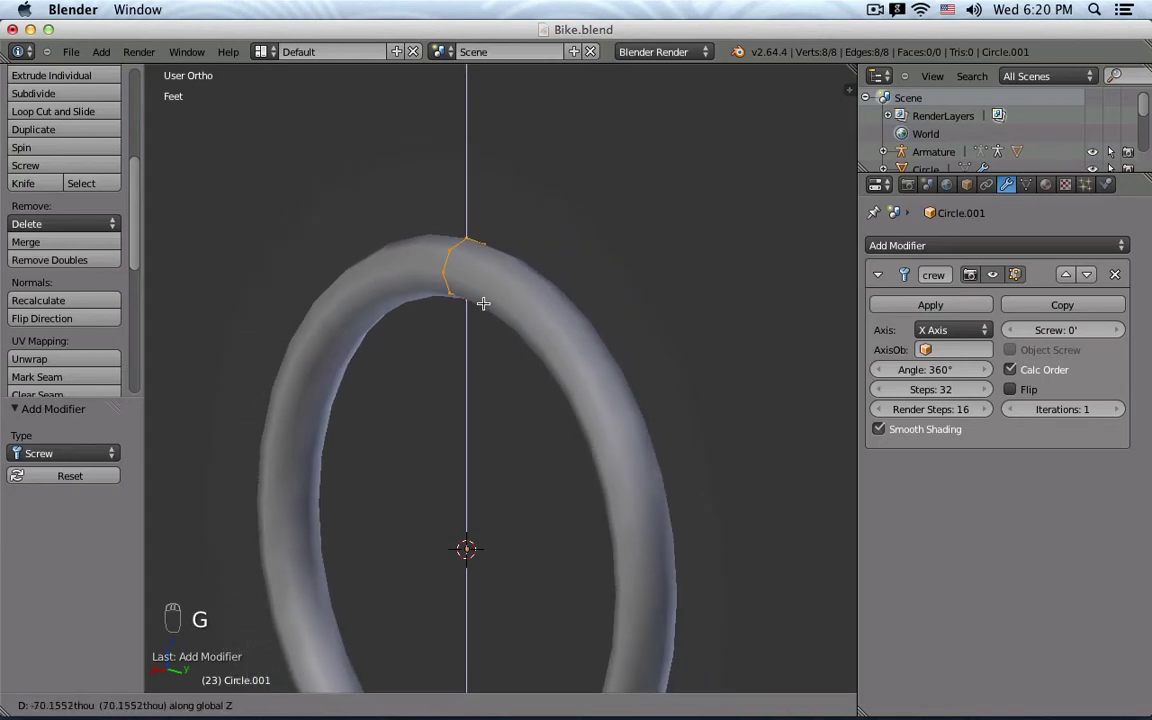
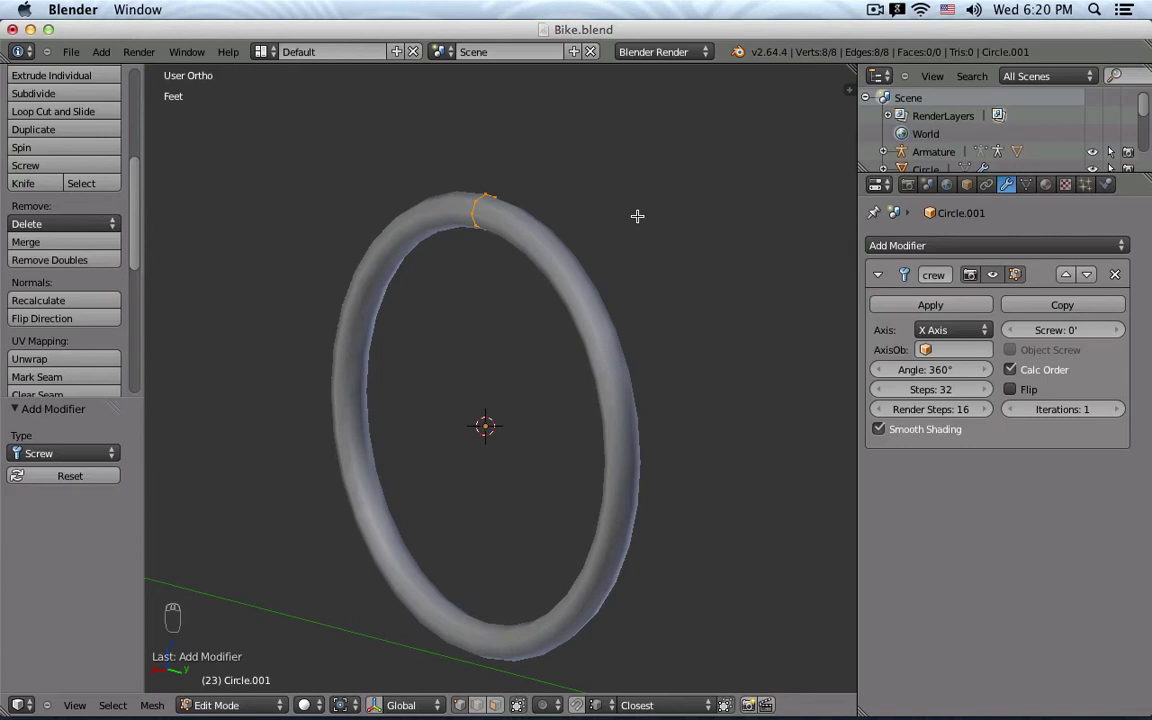
pyautogui.press('s')
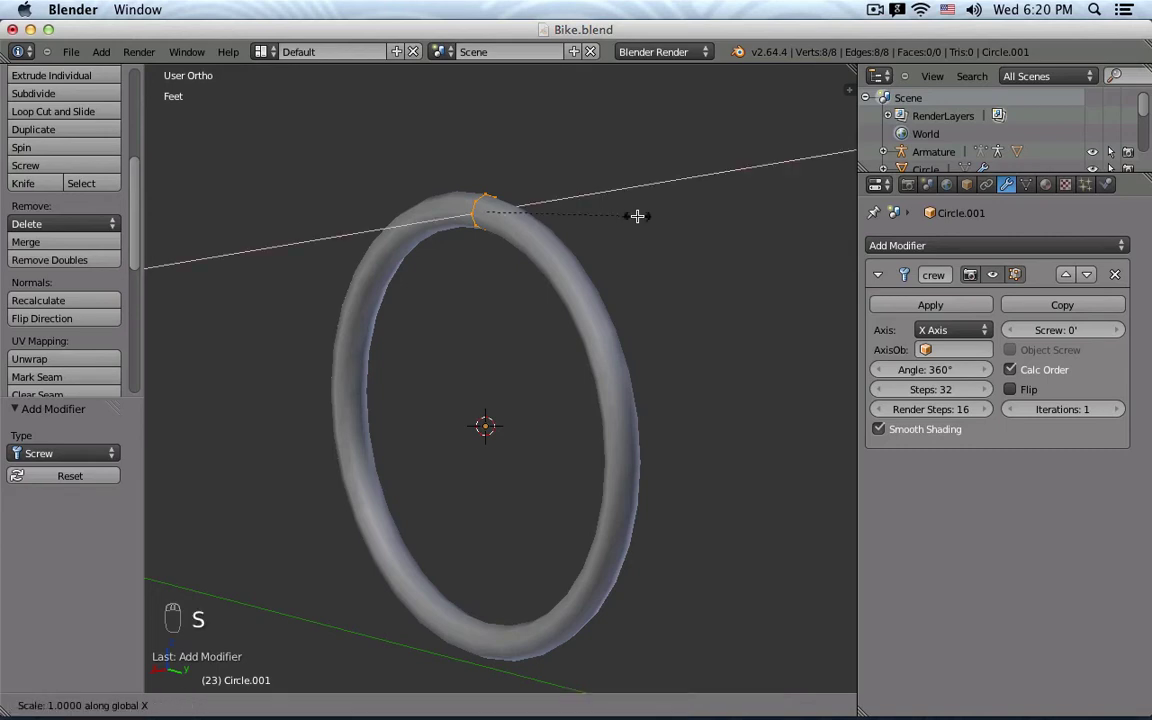
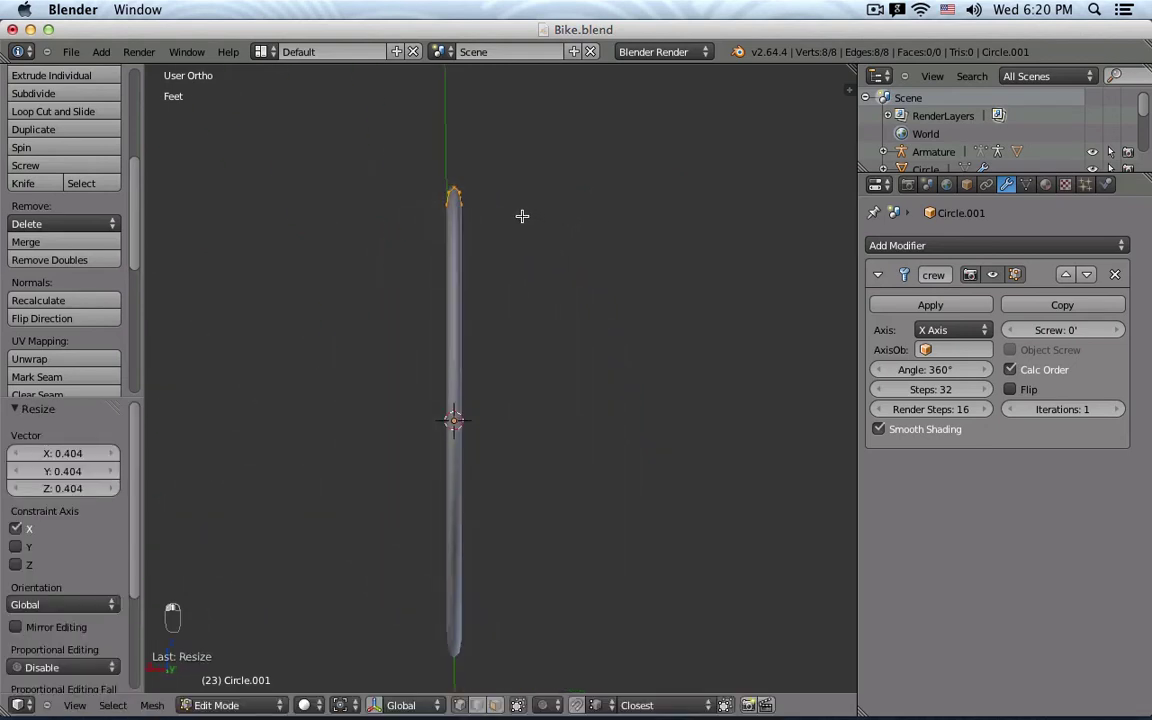
pyautogui.press('s')
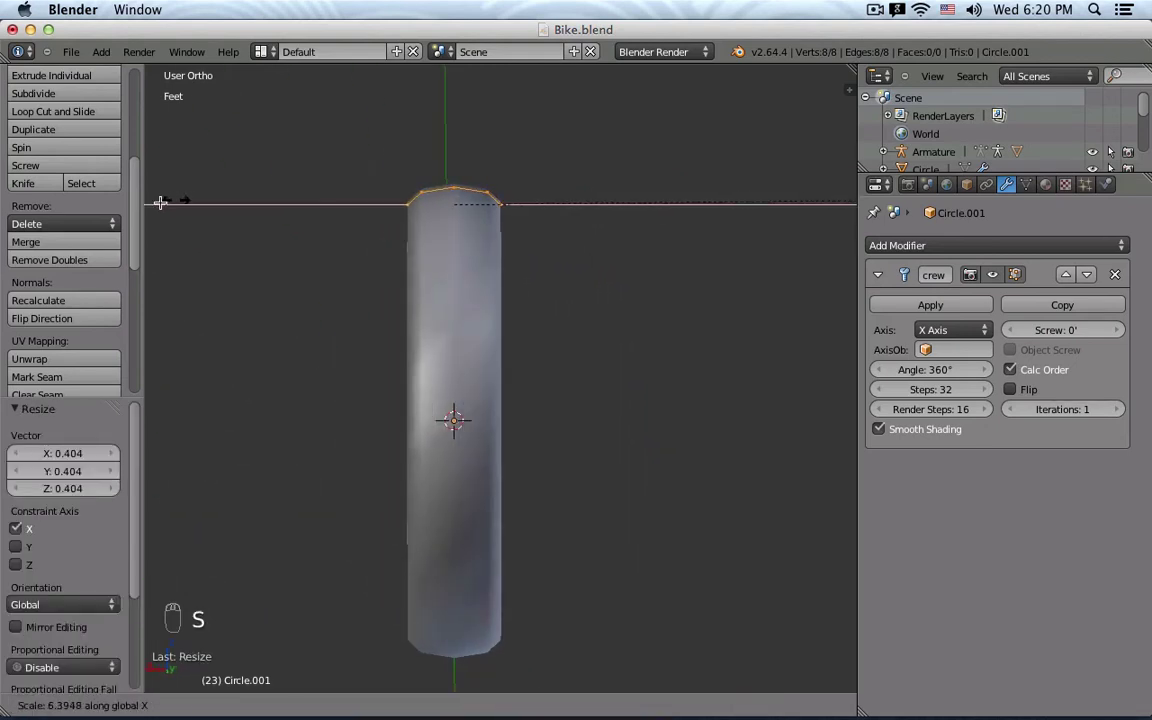
pyautogui.press('z')
pyautogui.press('KP_1')
pyautogui.press('KP_3')
pyautogui.press('Tab')
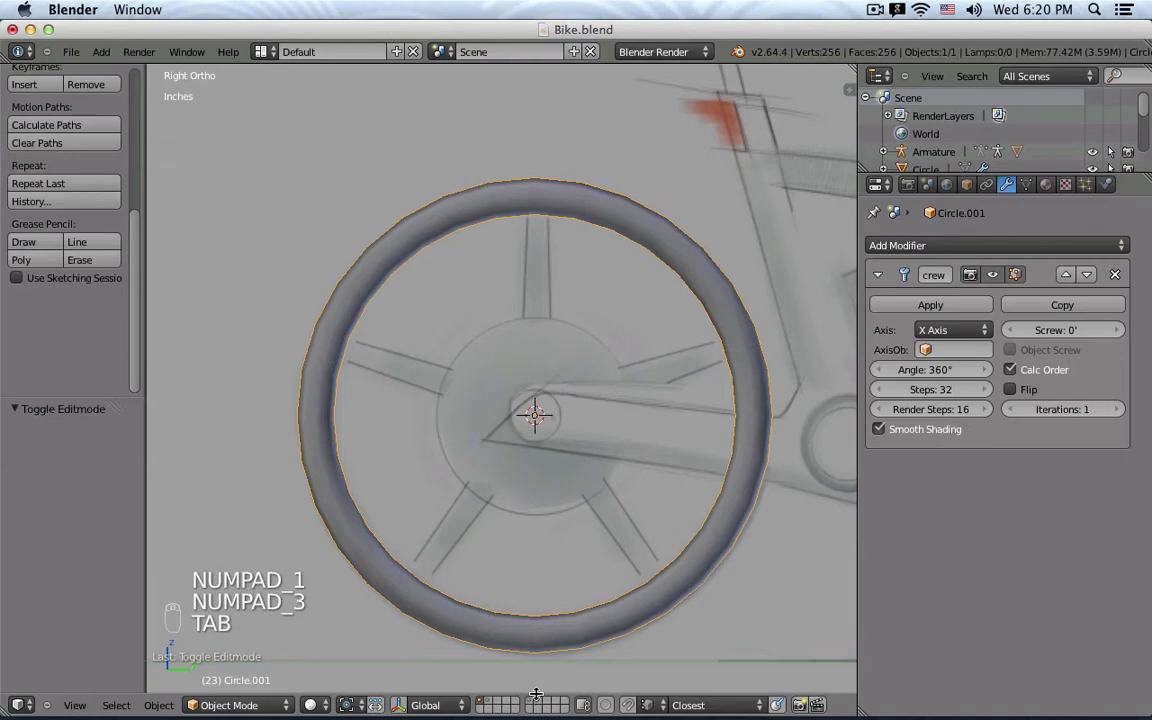
# Check the tire ring against the reference bike model in wireframe, then return to editing the profile.
pyautogui.press('z')
pyautogui.press('z')
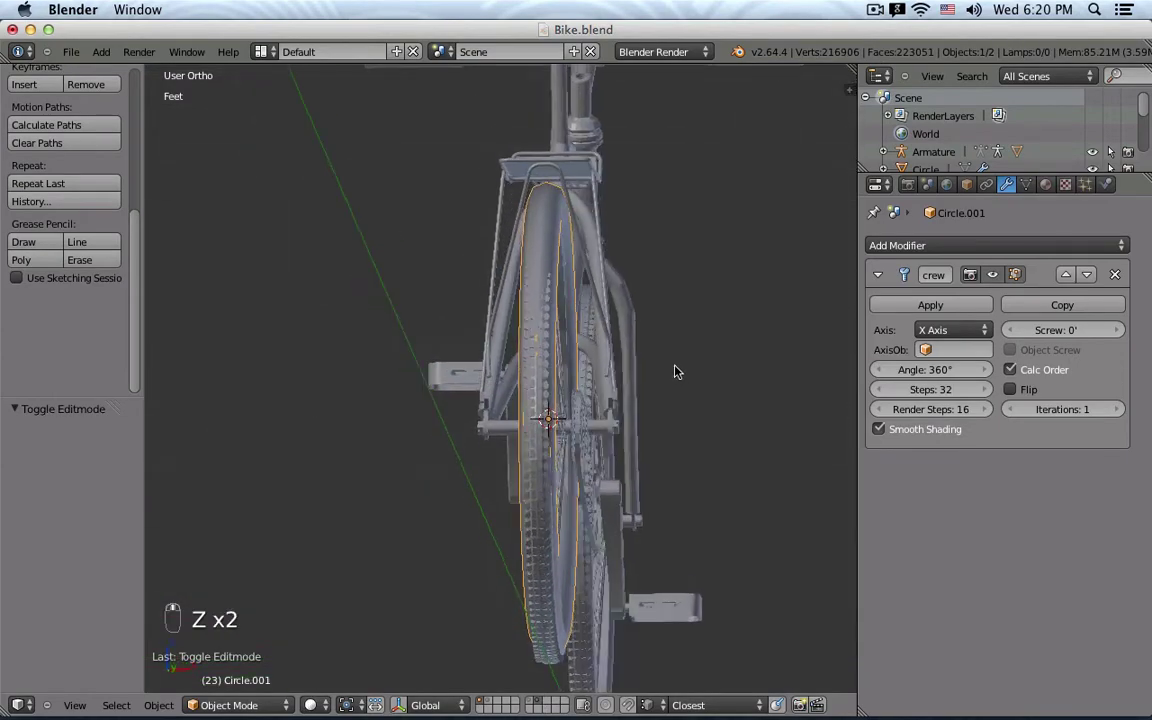
pyautogui.press('z')
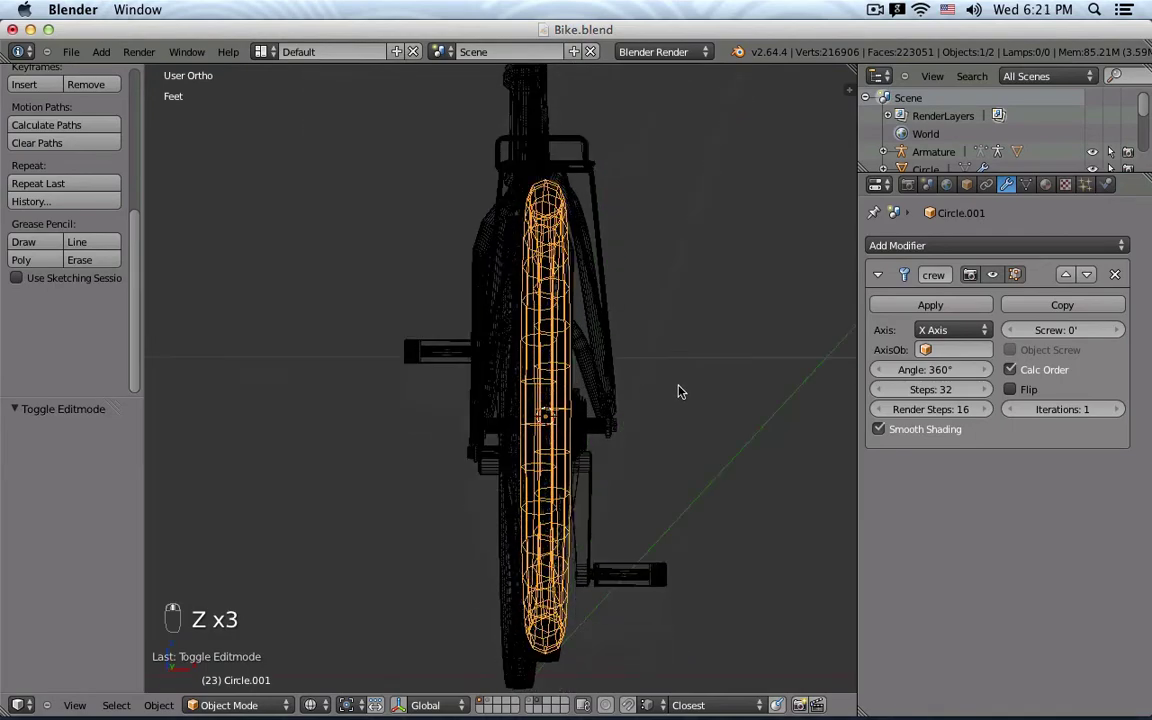
pyautogui.press('KP_1')
pyautogui.press('KP_3')
pyautogui.press('z')
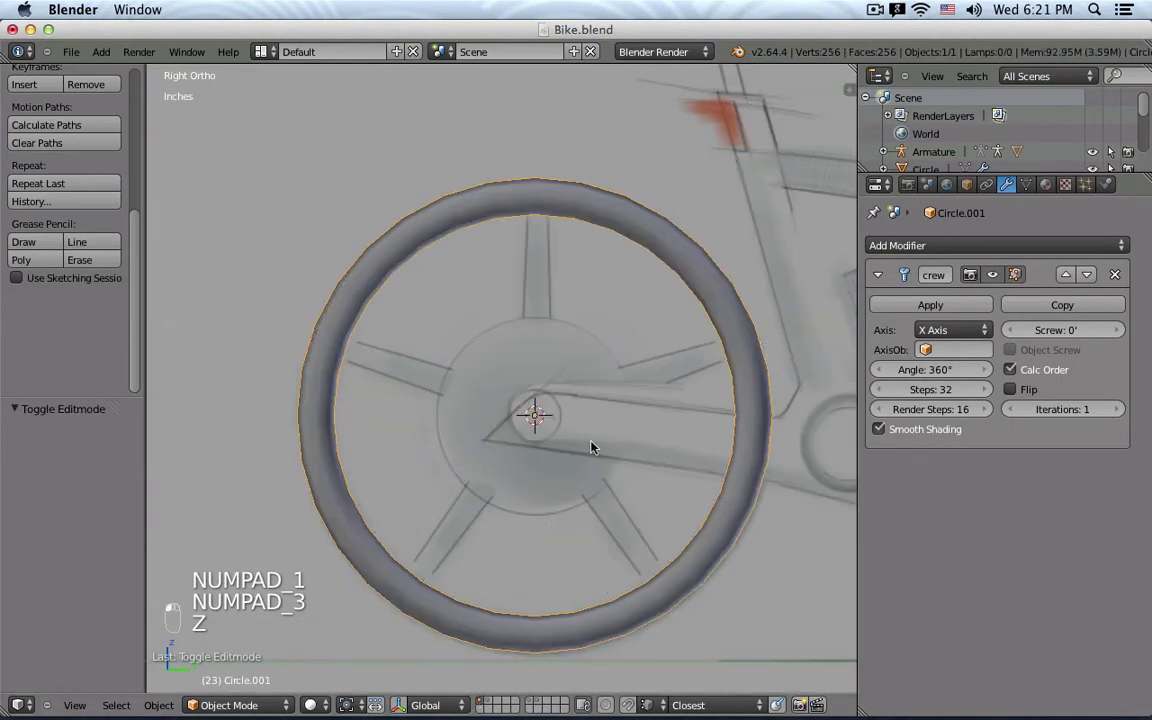
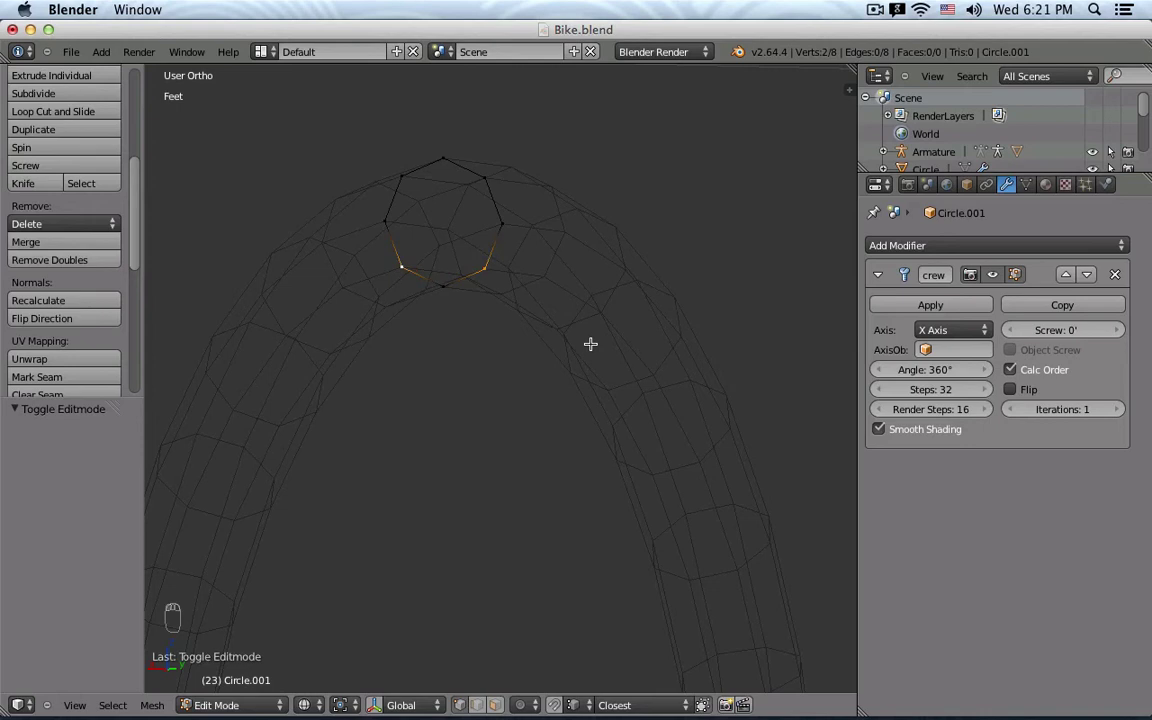
# Duplicate and extrude the two lower profile points into an inner rim, closing it with a new edge.
pyautogui.press('shift+d')
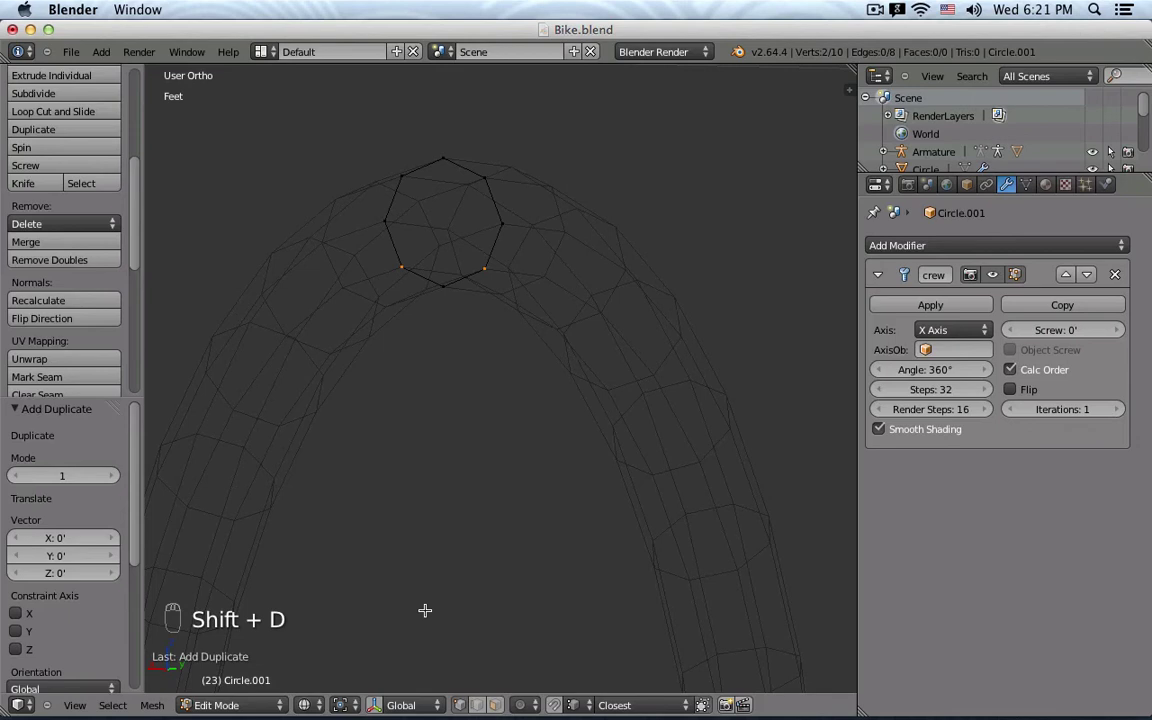
pyautogui.click(382, 705)
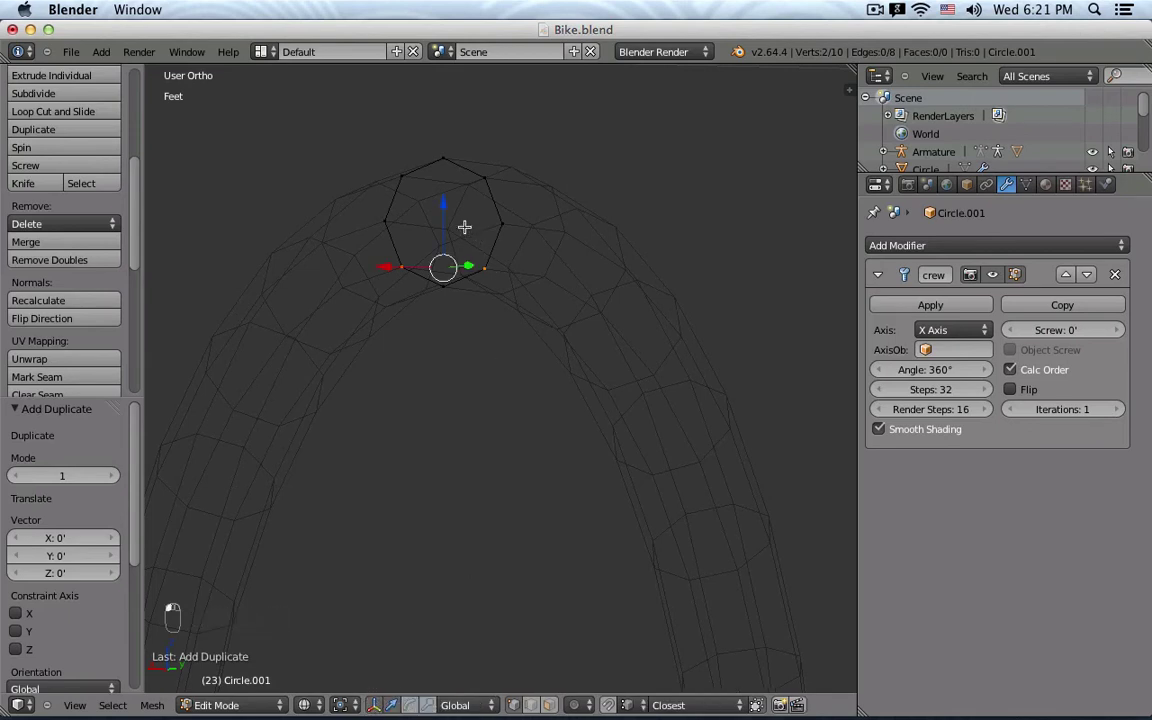
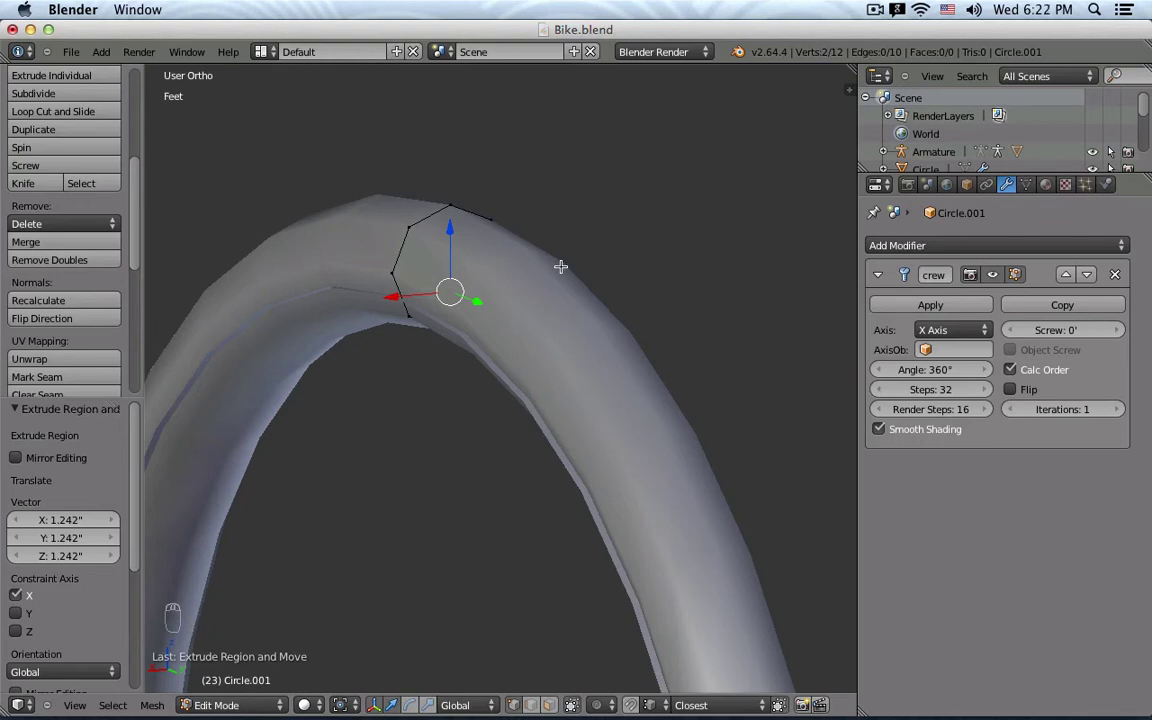
pyautogui.press('e')
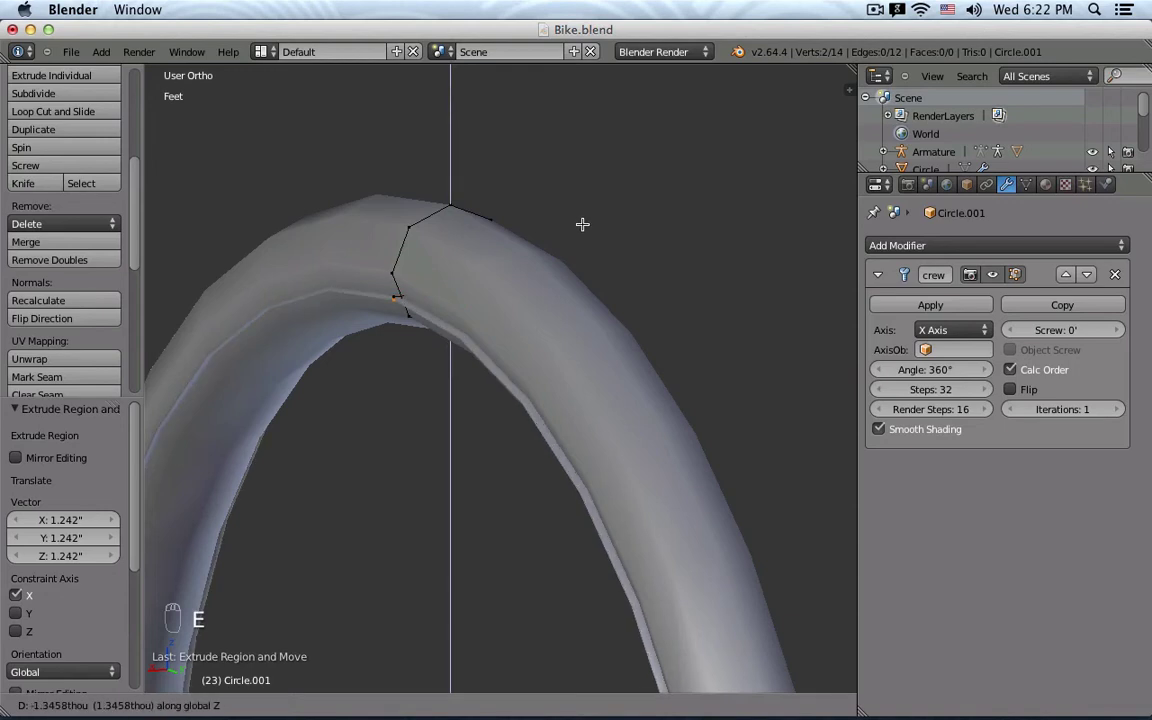
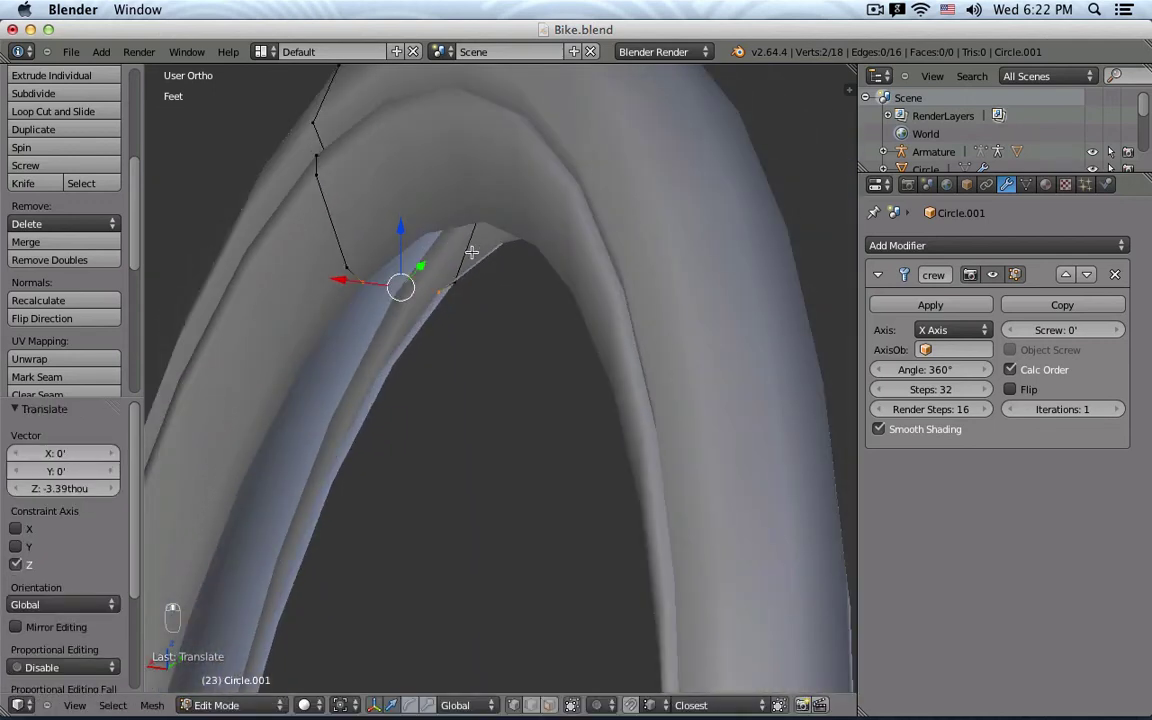
pyautogui.press('a')
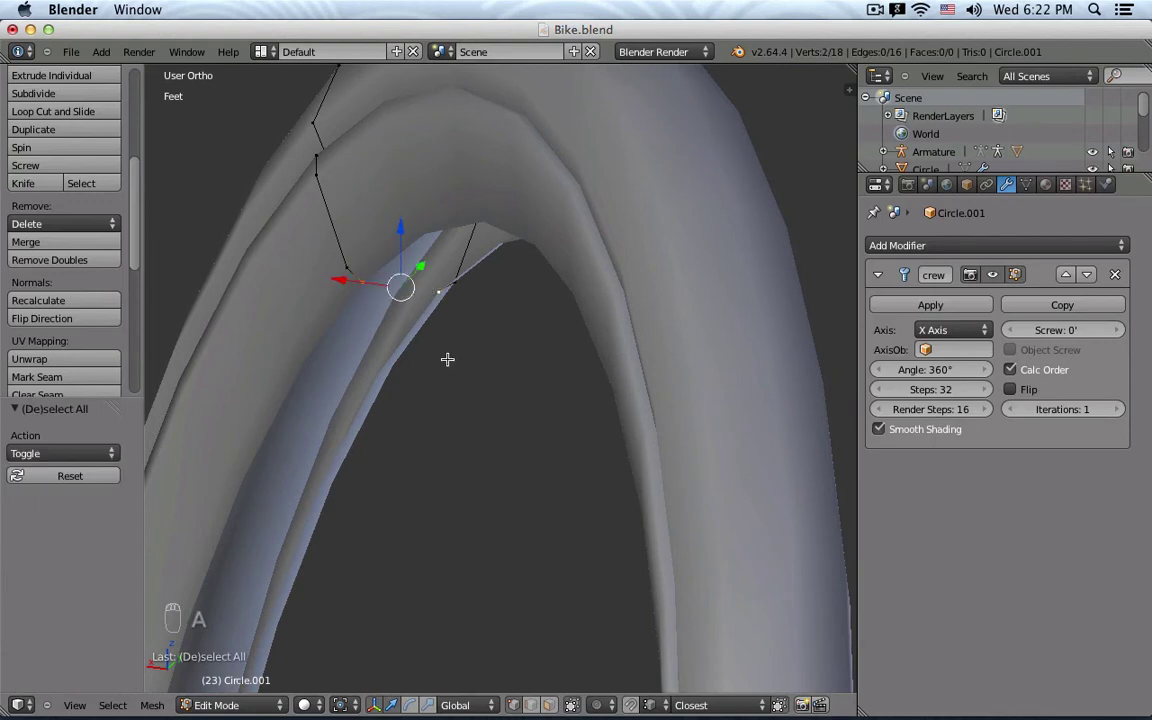
pyautogui.press('f')
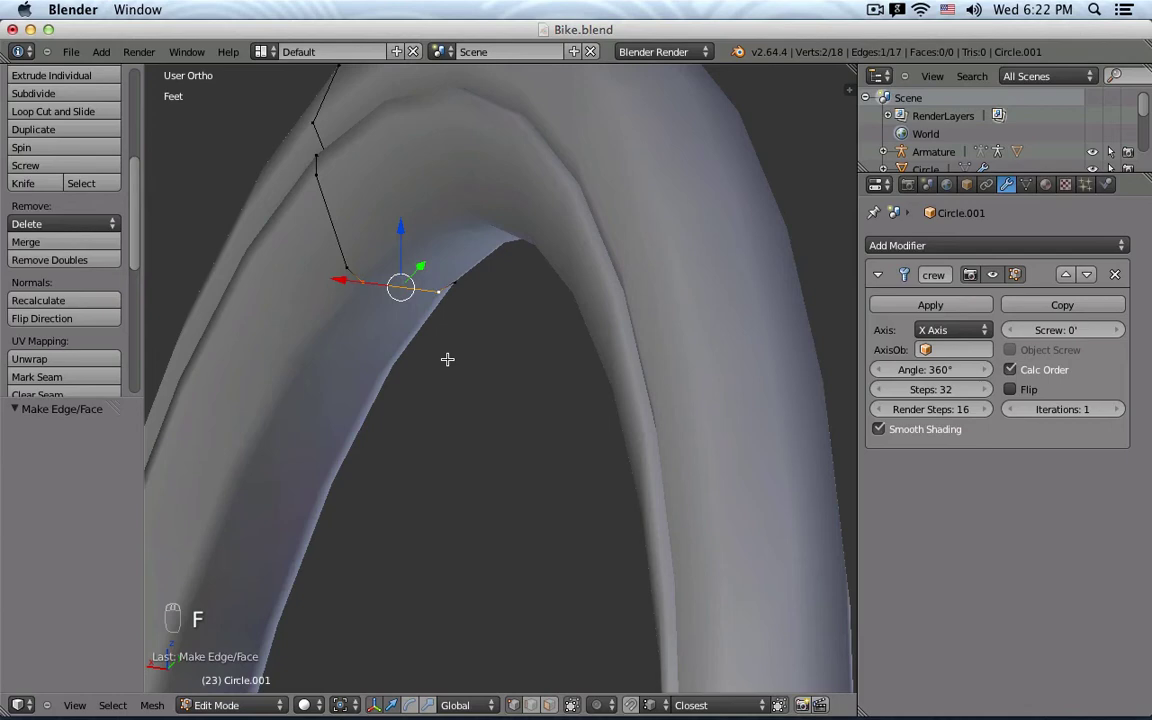
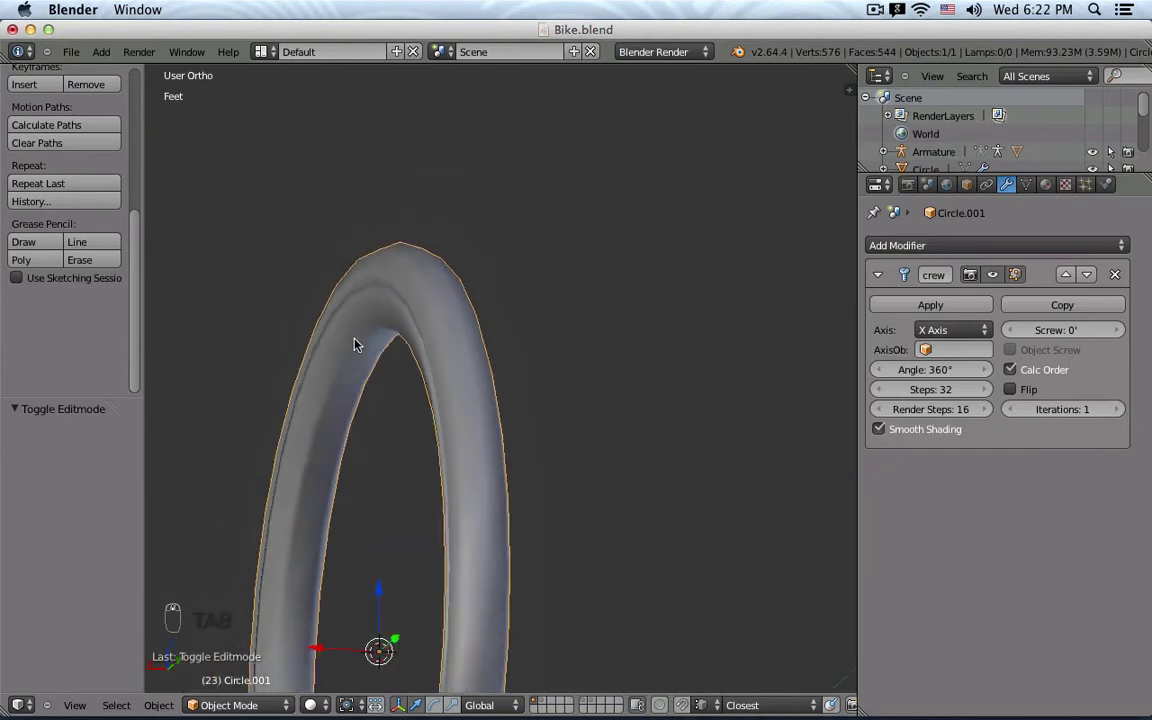
pyautogui.moveTo(350, 351); pyautogui.dragTo(375, 365)
pyautogui.moveTo(525, 382); pyautogui.dragTo(559, 351)
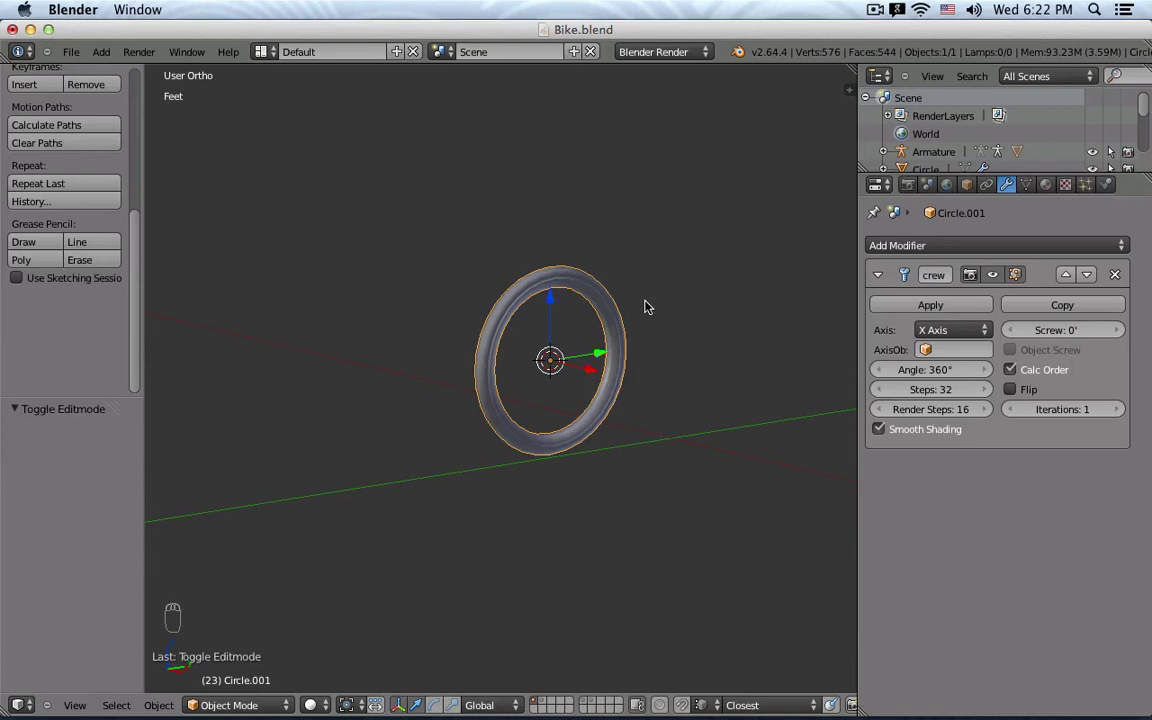
pyautogui.moveTo(524, 285); pyautogui.dragTo(694, 312)
pyautogui.press('KP_1')
pyautogui.press('KP_3')
pyautogui.moveTo(694, 312); pyautogui.dragTo(694, 312)
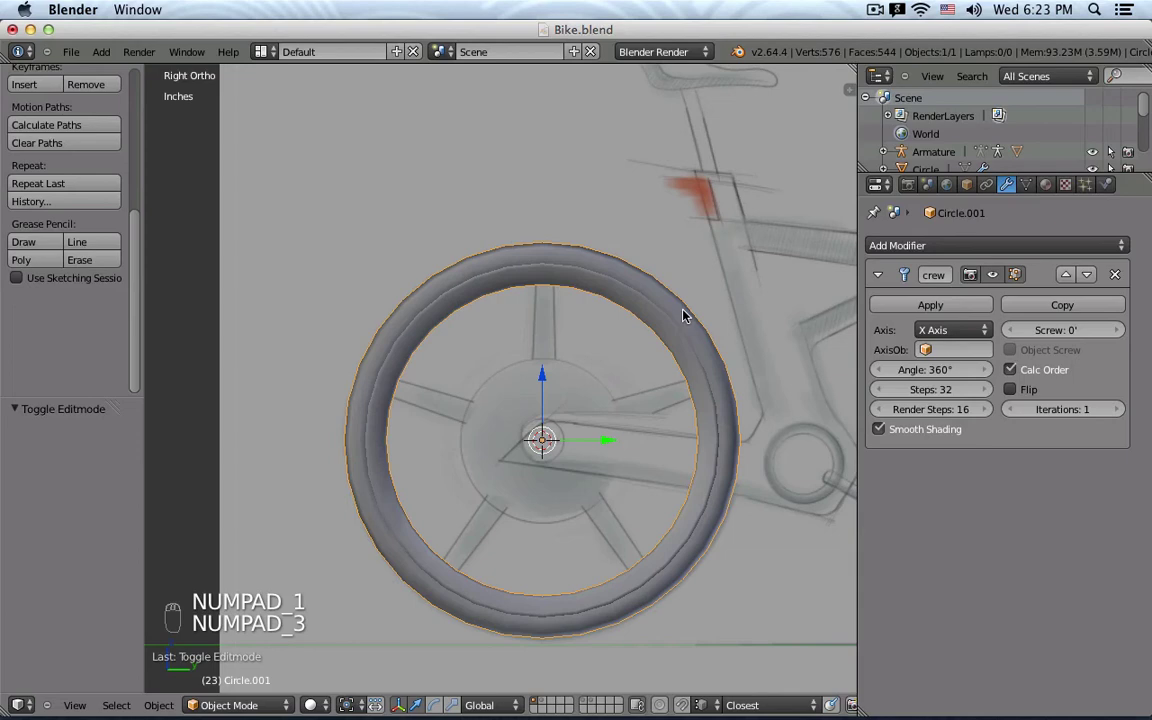
pyautogui.click(938, 390)
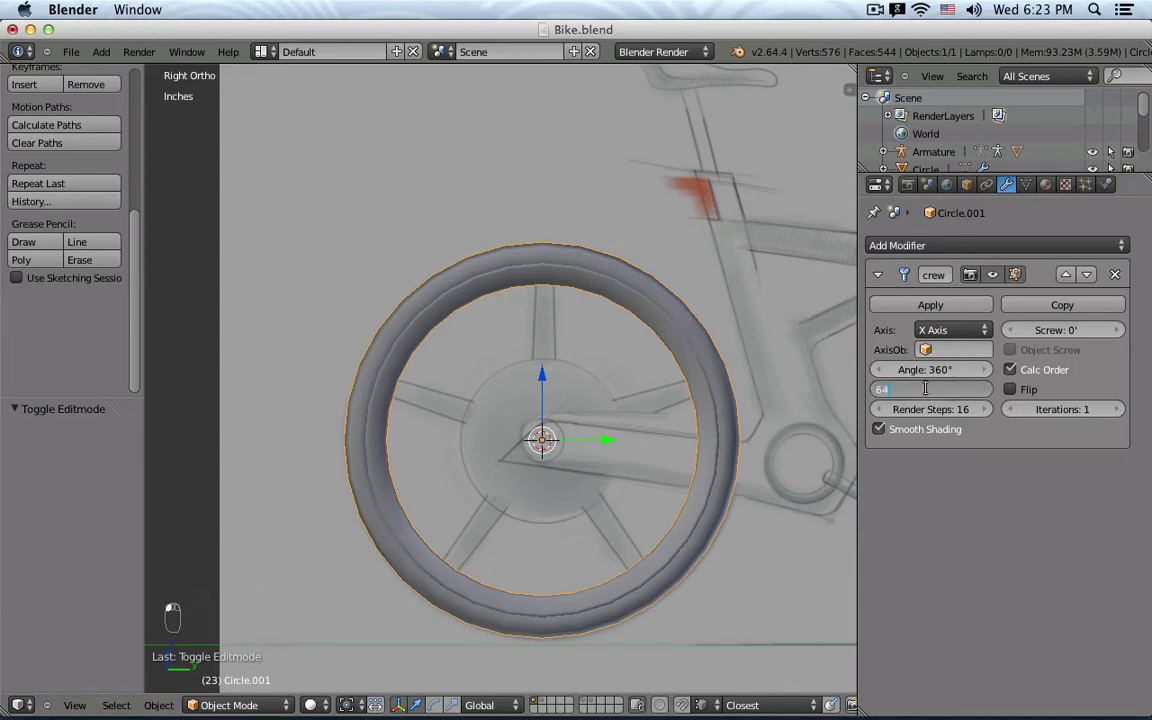
pyautogui.moveTo(489, 257); pyautogui.dragTo(664, 261)
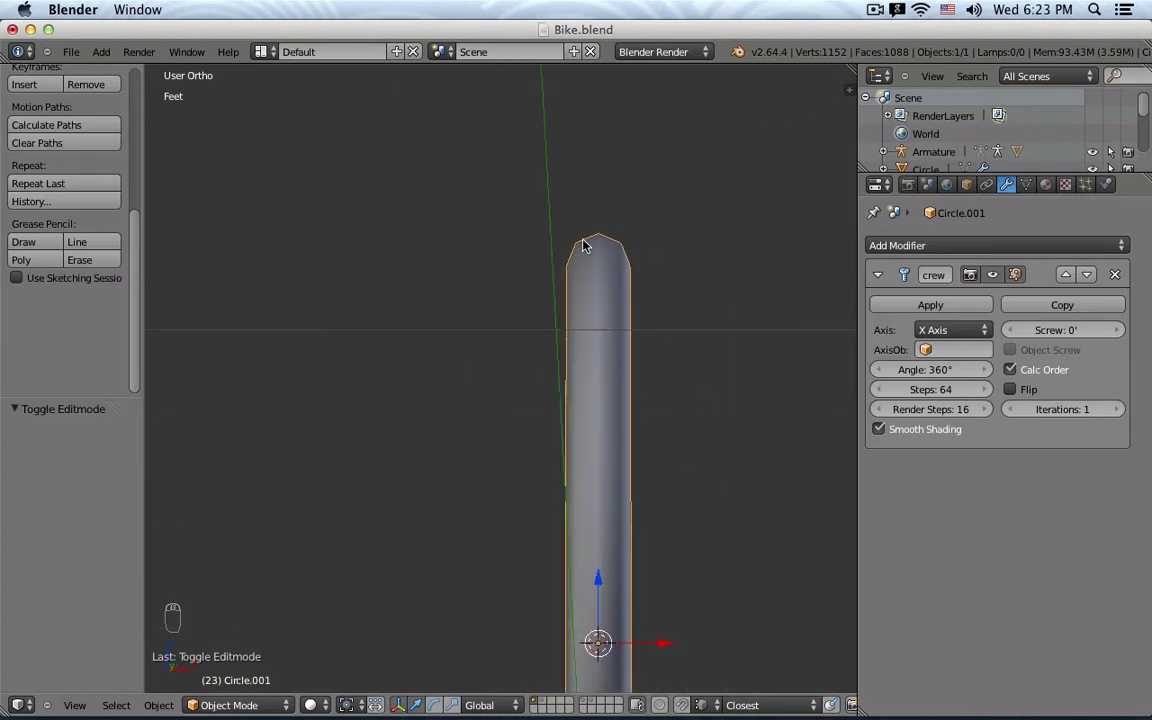
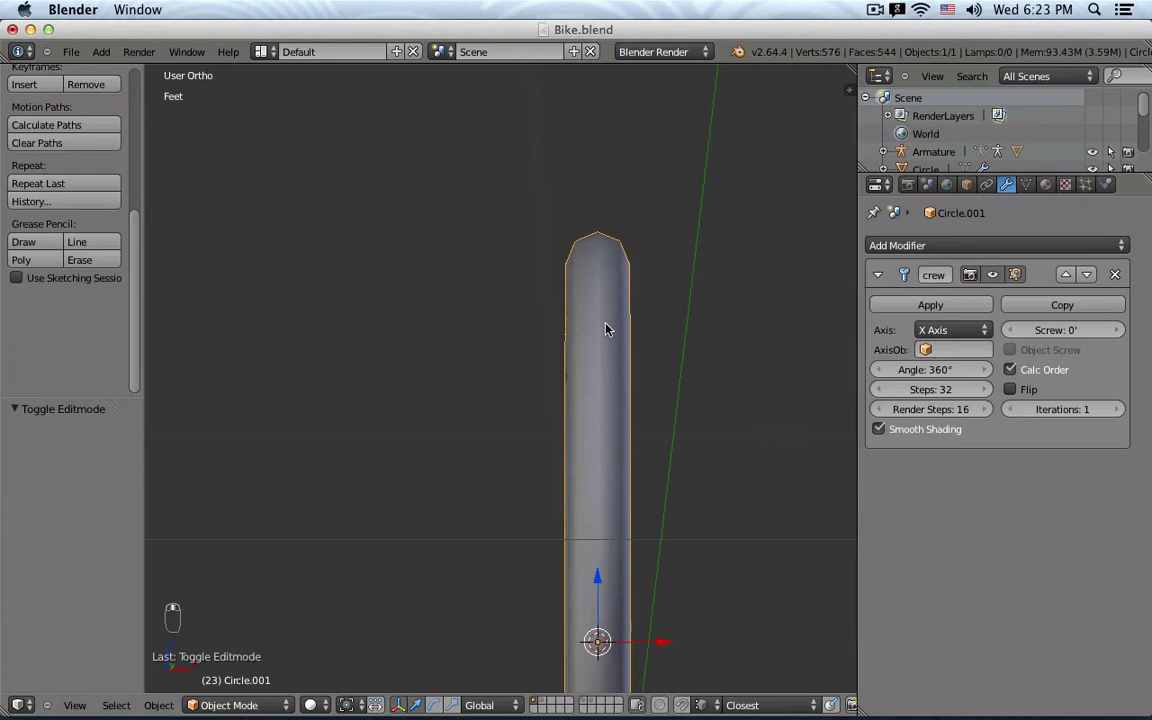
pyautogui.middleClick(542, 322)
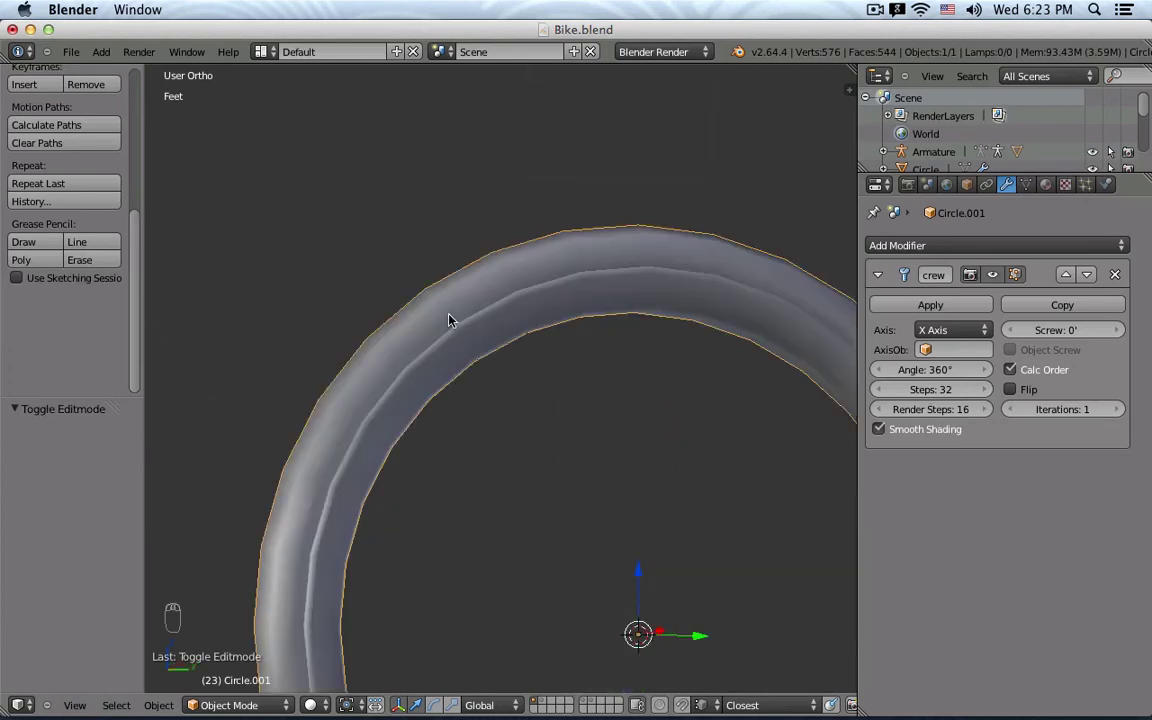
pyautogui.moveTo(458, 317); pyautogui.dragTo(561, 336)
pyautogui.press('KP_1')
pyautogui.press('KP_3')
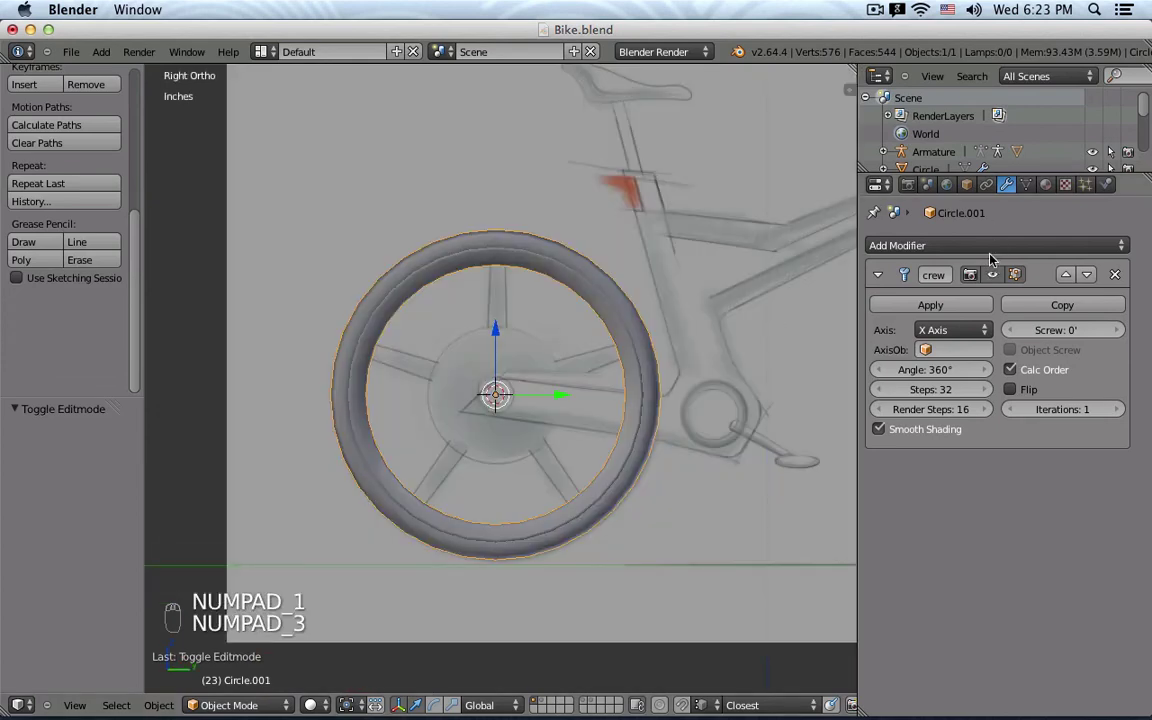
# Add a Subdivision Surface modifier at viewport level 2 and inspect the smoothed tire curve.
pyautogui.moveTo(999, 250); pyautogui.dragTo(776, 545)
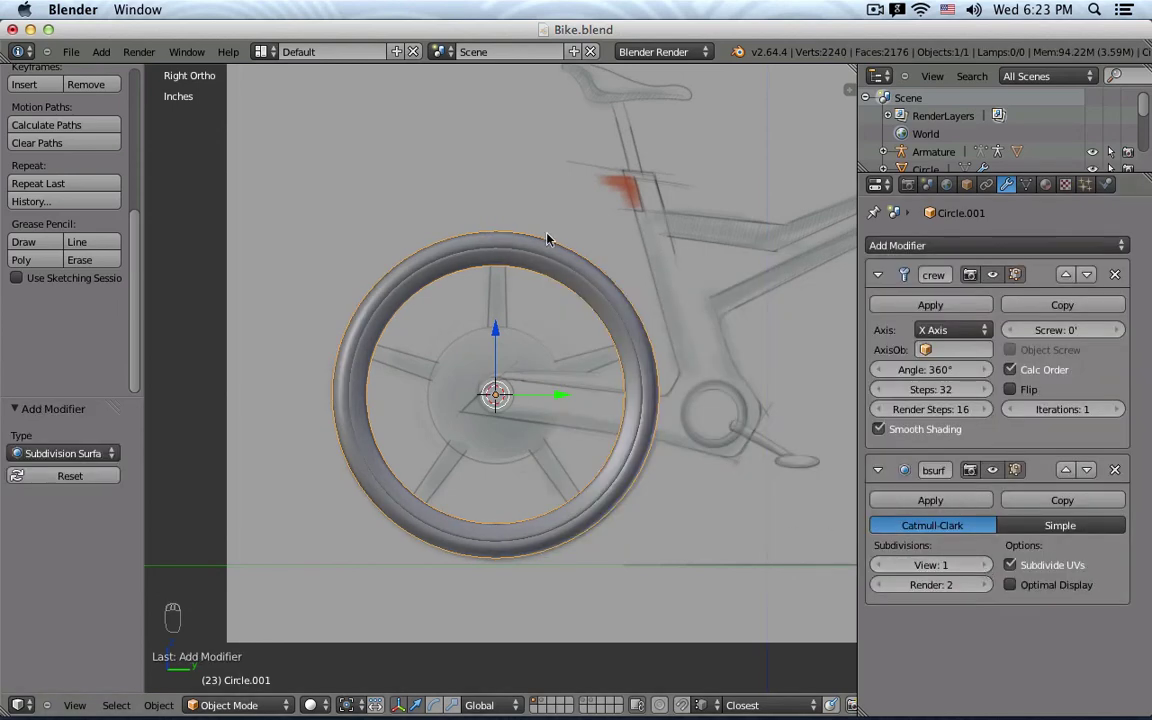
pyautogui.press('KP_1')
pyautogui.moveTo(550, 236); pyautogui.dragTo(991, 568)
pyautogui.moveTo(991, 568); pyautogui.dragTo(678, 483)
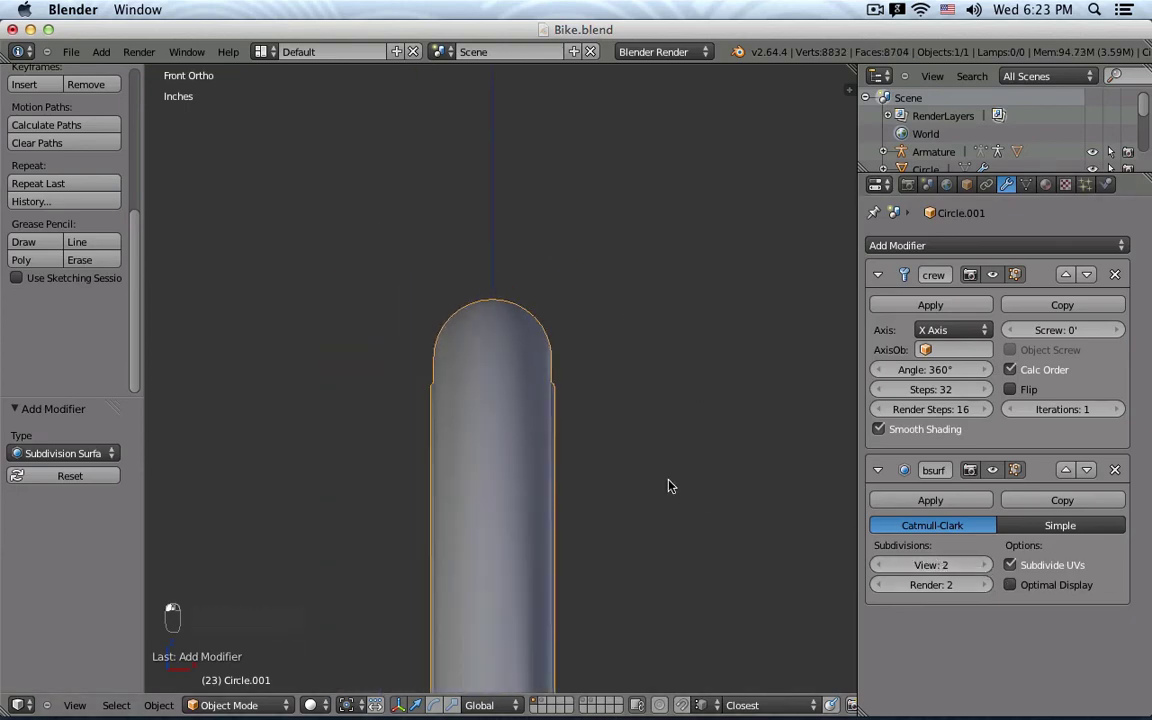
pyautogui.press('KP_3')
pyautogui.click(678, 483)
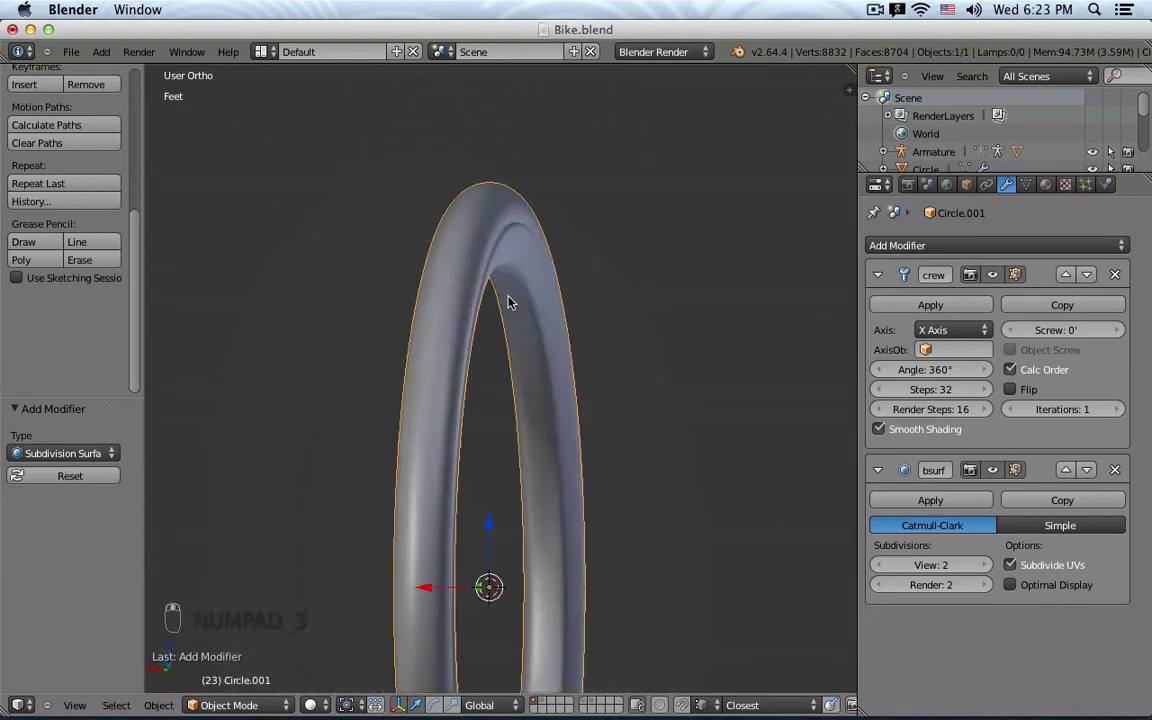
pyautogui.moveTo(506, 236); pyautogui.dragTo(506, 244)
# Narrow the lower rim points of the profile to 0.96 along X in solid shading.
pyautogui.press('Tab')
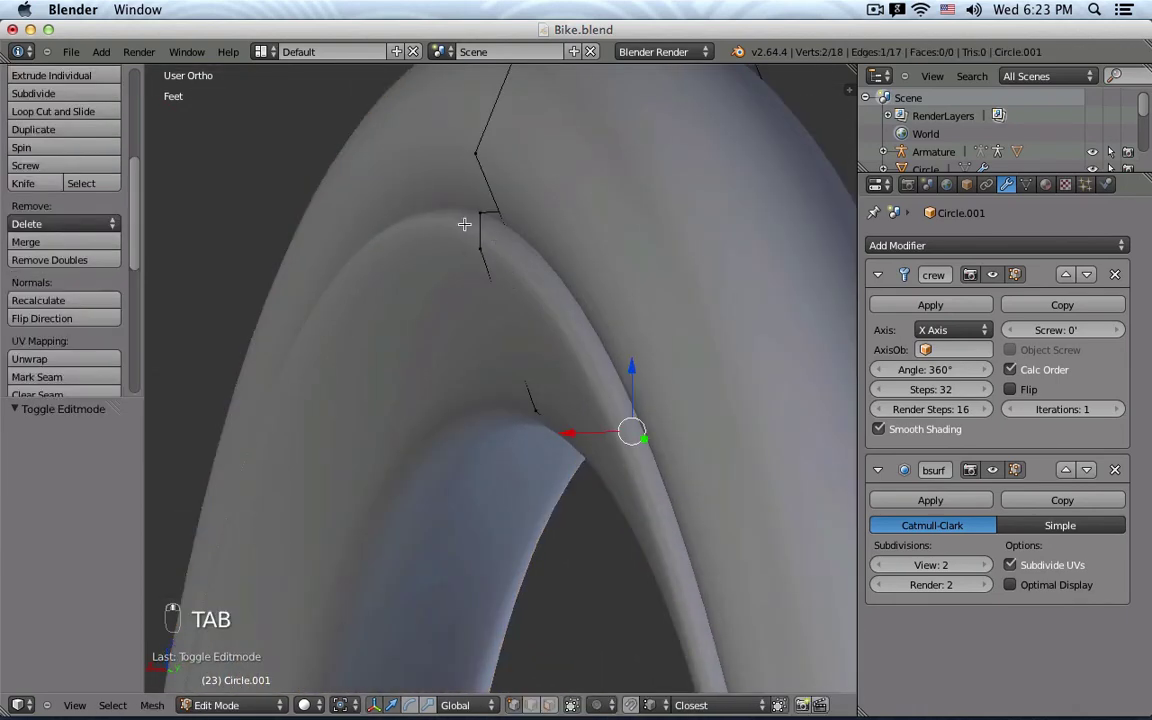
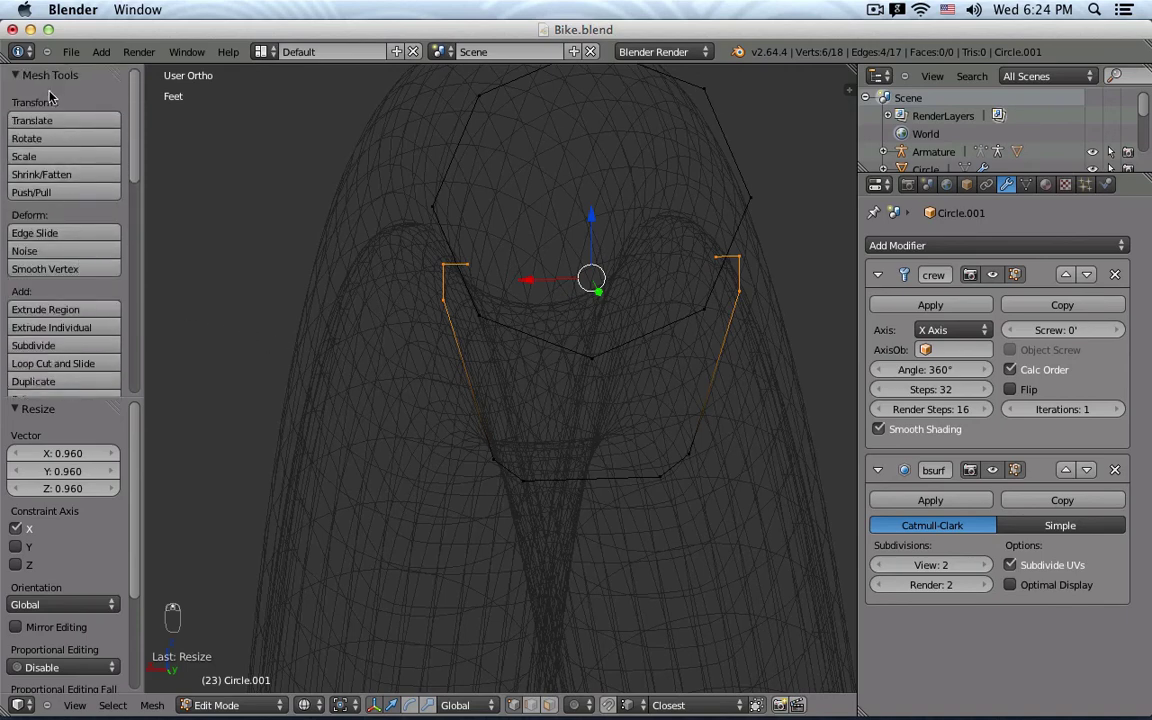
pyautogui.middleClick(65, 279)
pyautogui.press('z')
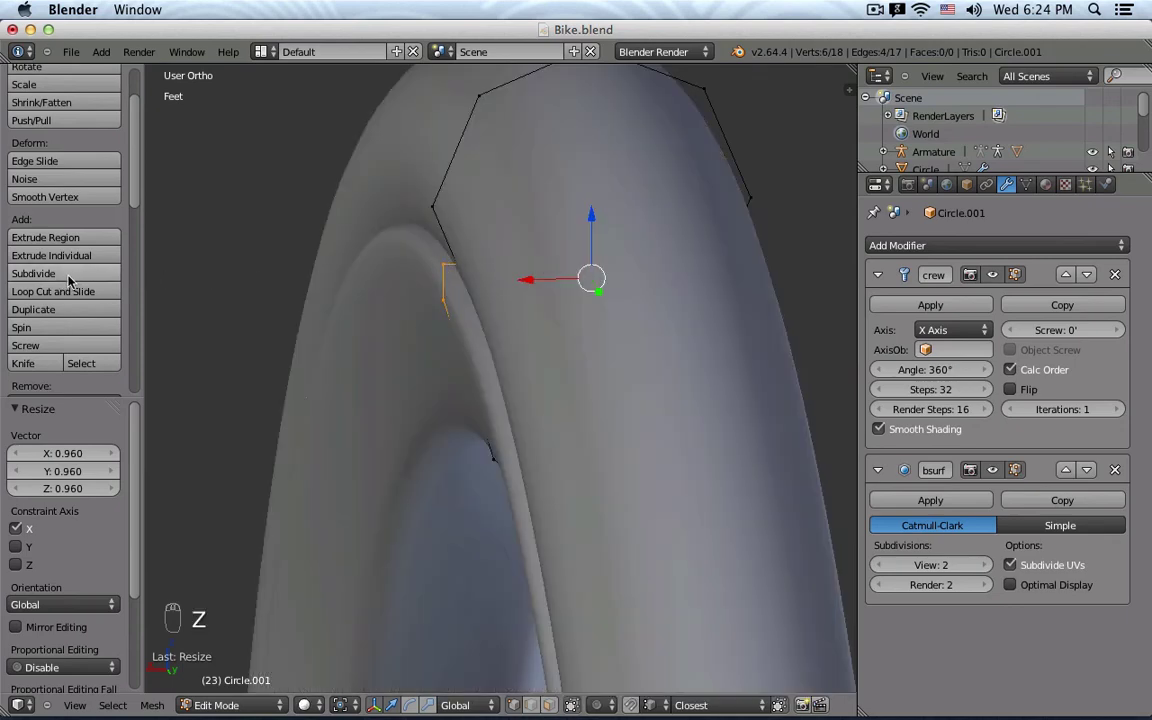
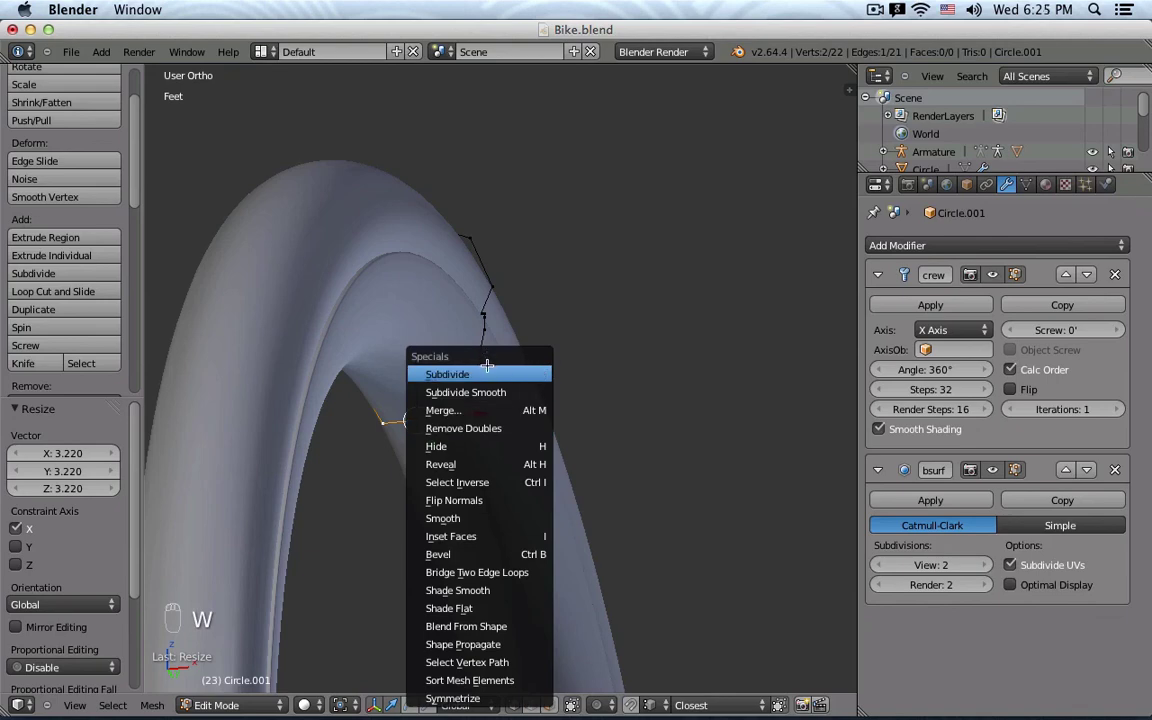
# Widen the new profile points to 1.27 along X, shift them vertically, and return to object mode to inspect the tire.
pyautogui.press('a')
pyautogui.press('z')
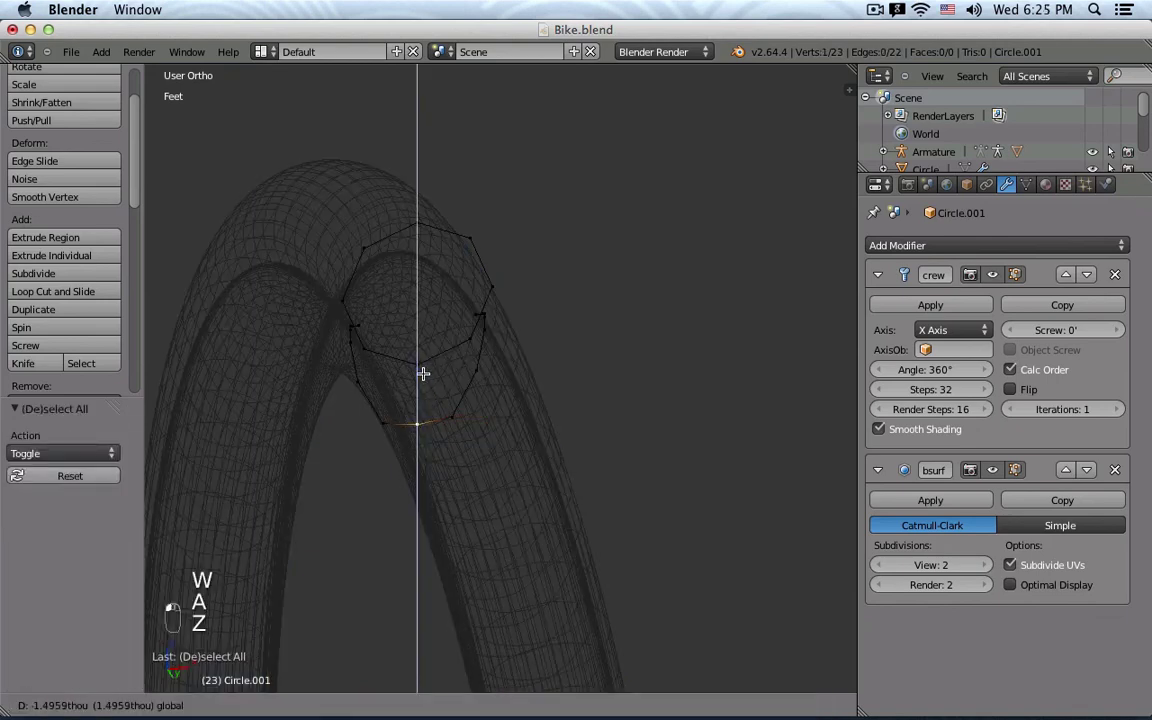
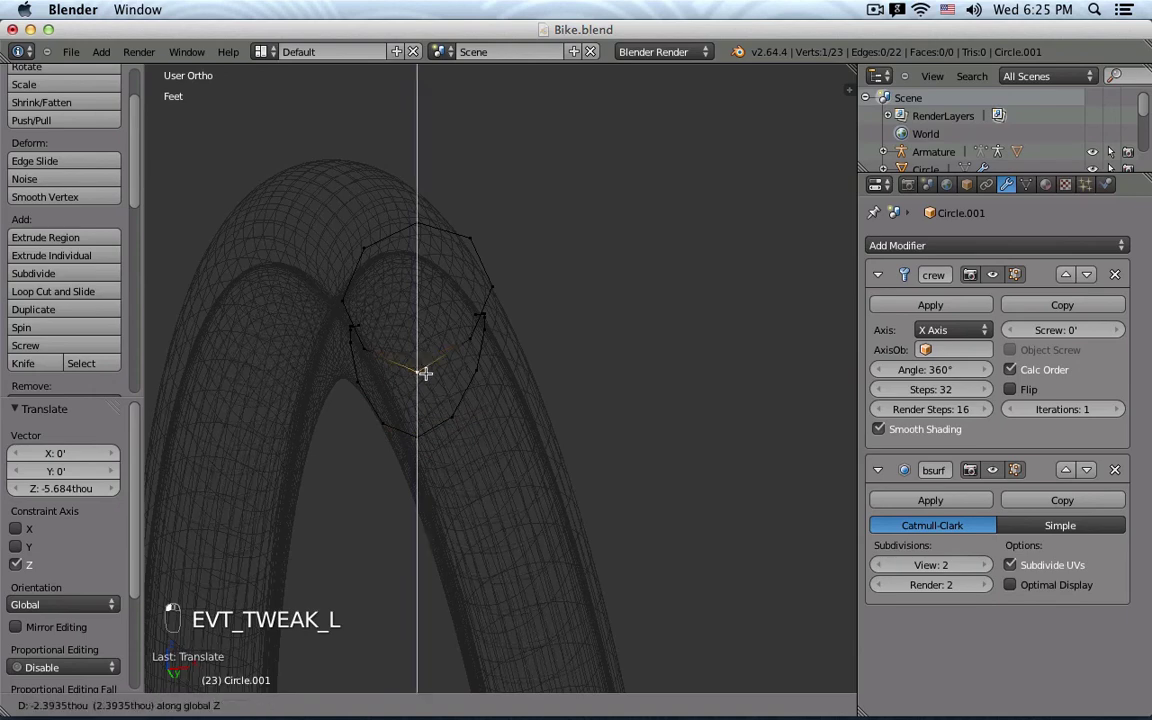
pyautogui.press('super+z')
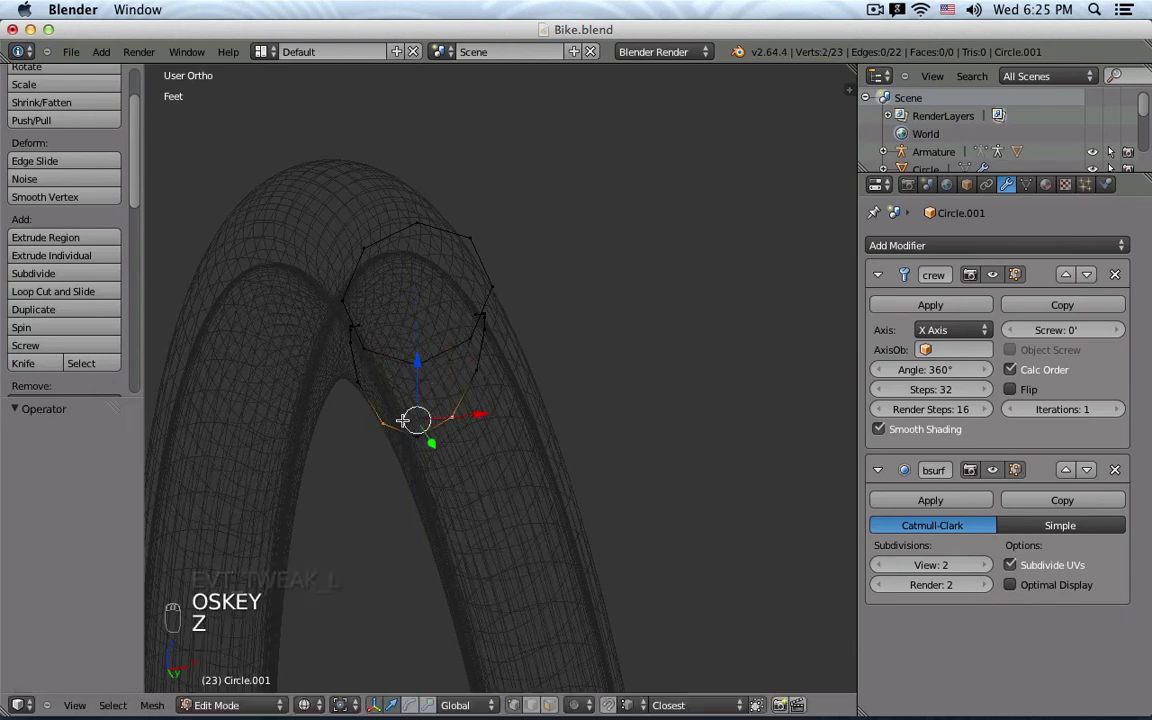
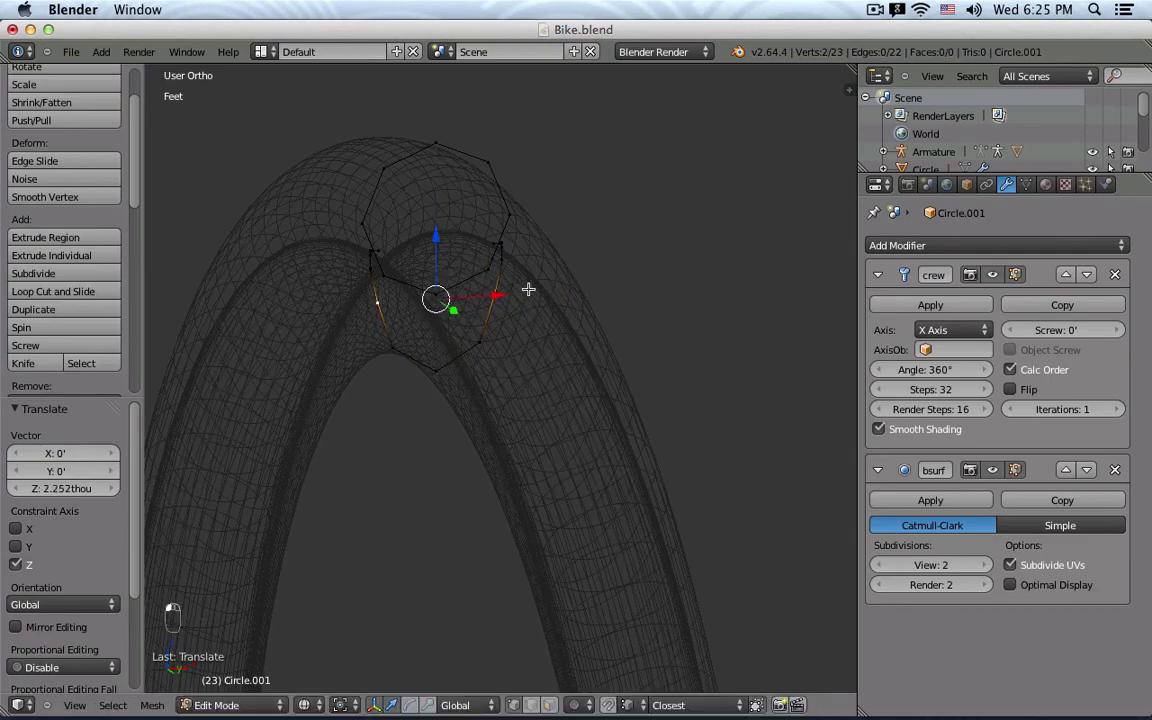
pyautogui.press('s')
pyautogui.press('Tab')
pyautogui.middleClick(608, 323)
pyautogui.press('z')
pyautogui.moveTo(577, 328); pyautogui.dragTo(622, 328)
pyautogui.moveTo(633, 342); pyautogui.dragTo(556, 333)
pyautogui.middleClick(559, 333)
pyautogui.middleClick(620, 362)
pyautogui.moveTo(491, 335); pyautogui.dragTo(392, 346)
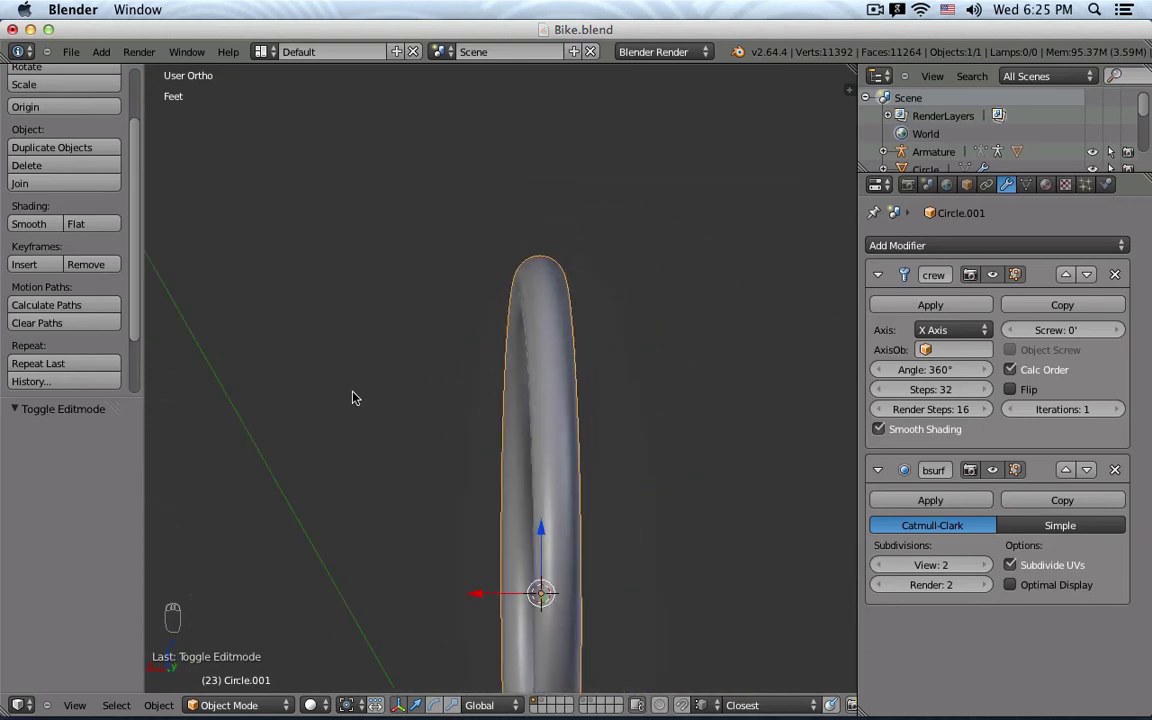
pyautogui.moveTo(546, 376); pyautogui.dragTo(569, 369)
pyautogui.press('KP_1')
pyautogui.press('KP_3')
pyautogui.moveTo(578, 410); pyautogui.dragTo(551, 383)
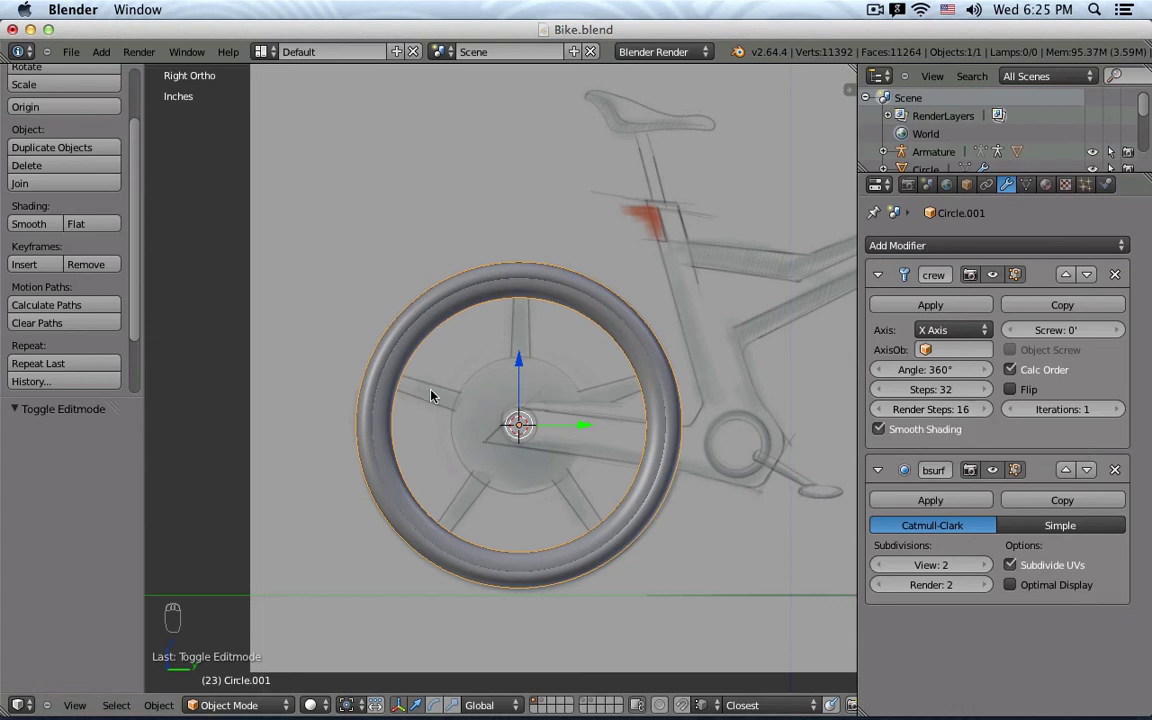
pyautogui.moveTo(454, 398); pyautogui.dragTo(525, 394)
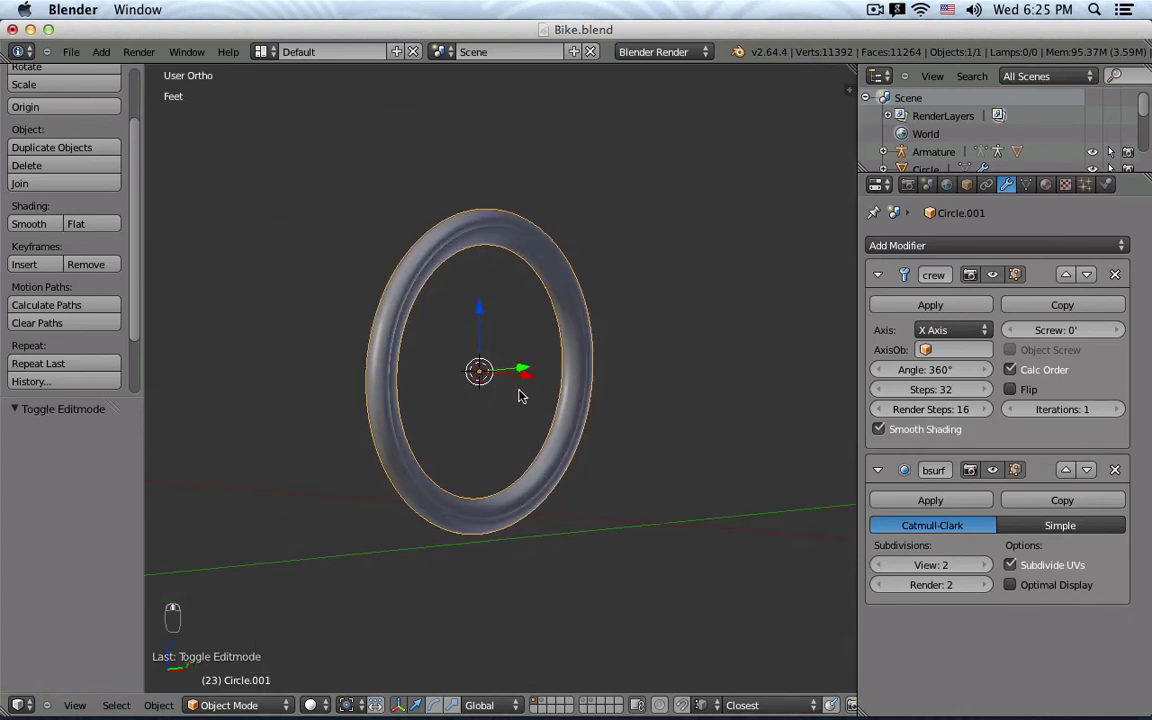
pyautogui.press('KP_3')
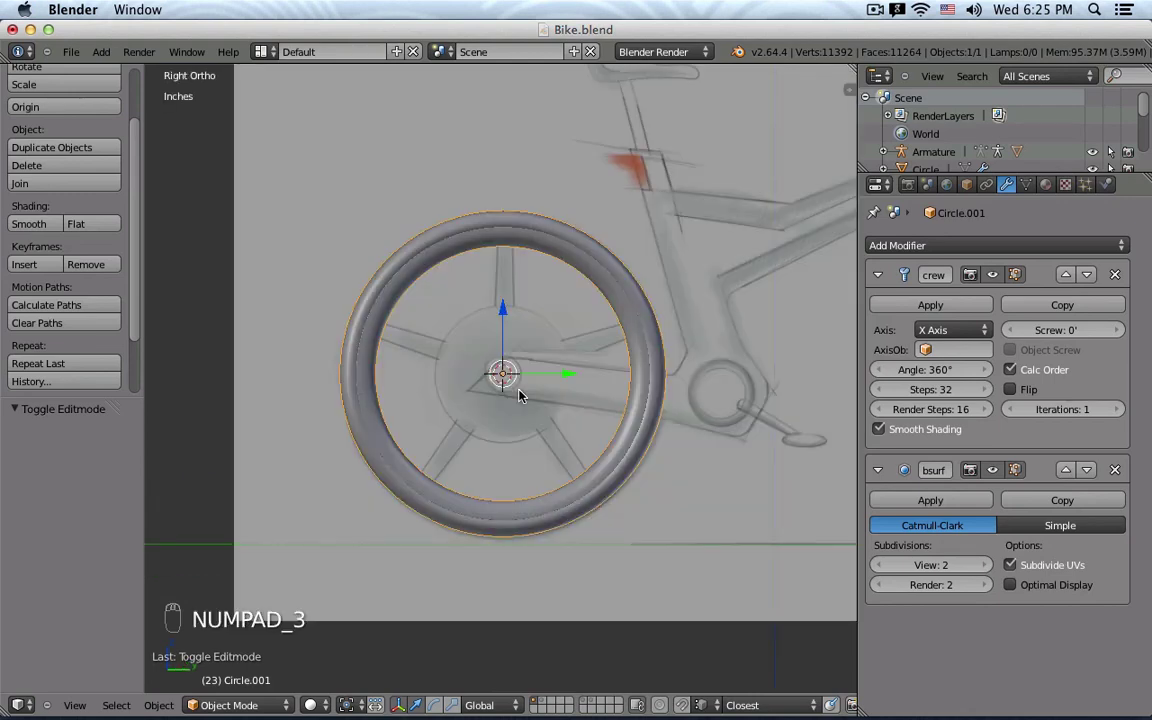